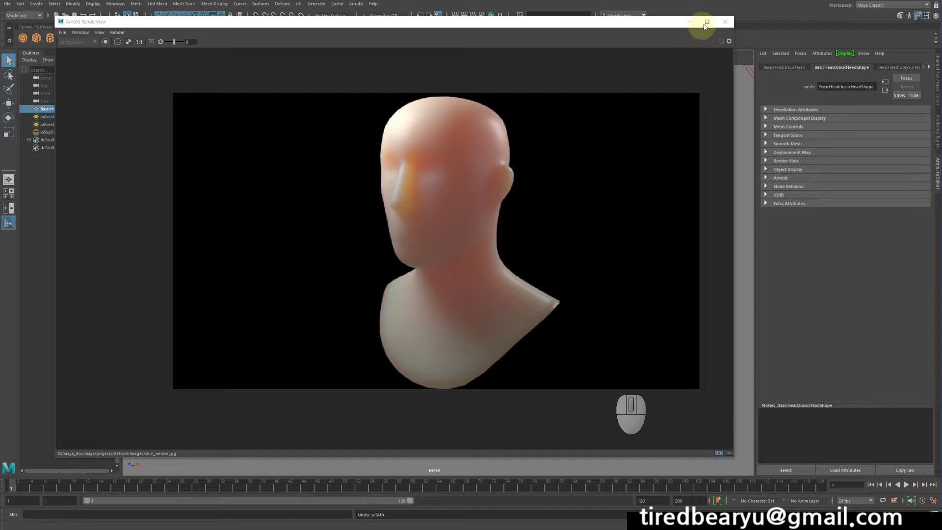
Close the RenderView, select the skydome and head, and start a new empty scene.
click(693, 25)
click(689, 253)
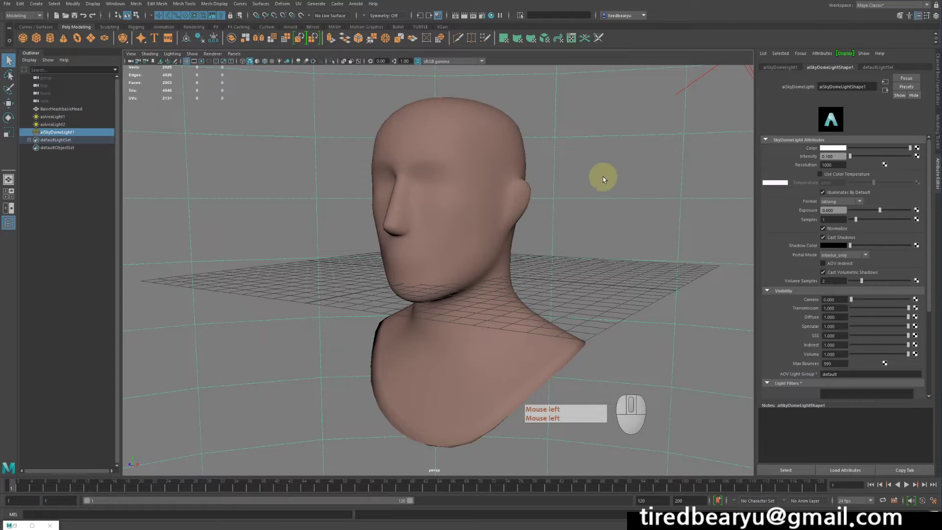
click(433, 203)
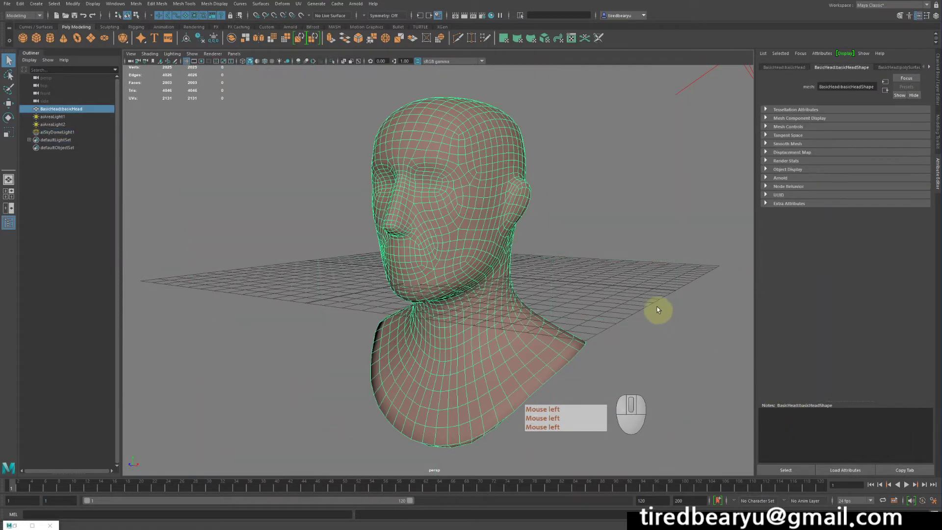
click(659, 296)
key(ctrl+n)
Bring up the Content Browser from Windows > General Editors.
click(135, 8)
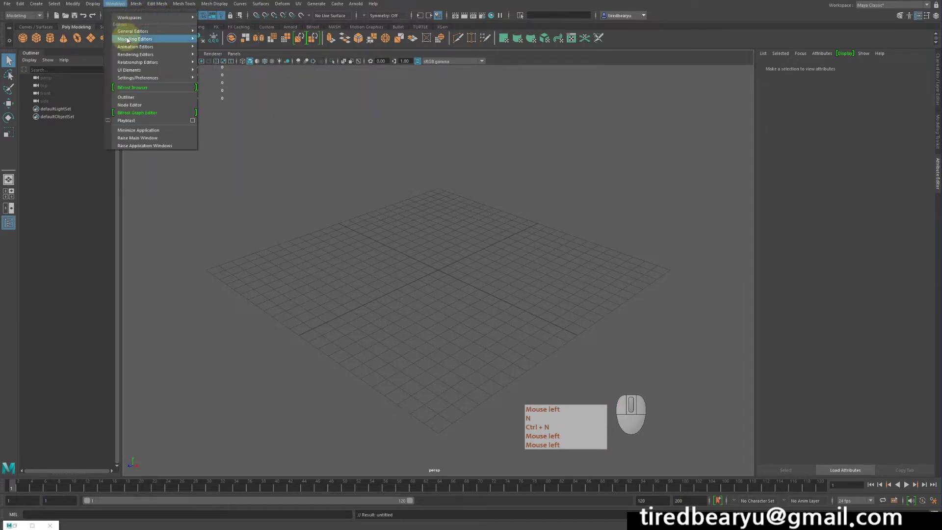
key(ctrl+n)
click(129, 41)
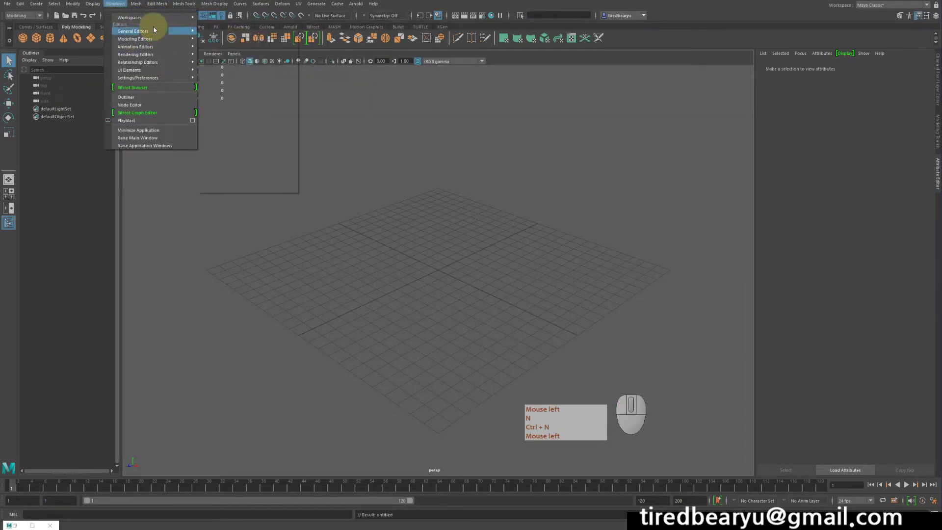
key(ctrl+n)
click(156, 30)
key(ctrl+n)
Import BasicHead.ma from Examples > Sculpting Base Meshes > Bipeds into the scene.
click(243, 47)
click(225, 50)
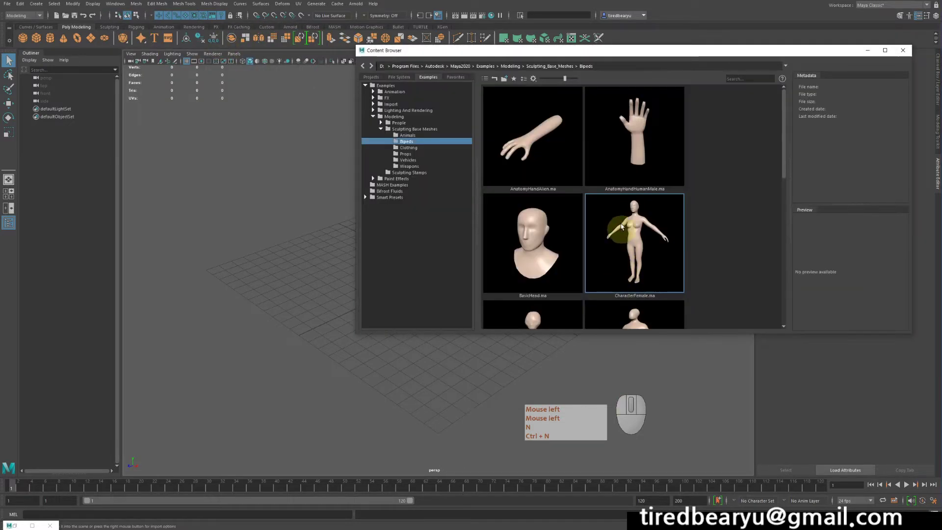
scroll(down, 3)
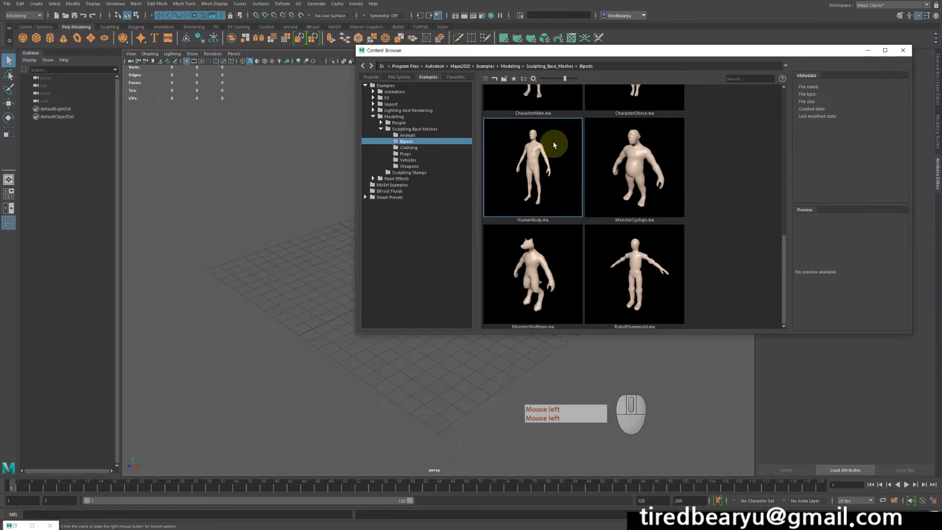
scroll(up, 3)
right_click(533, 239)
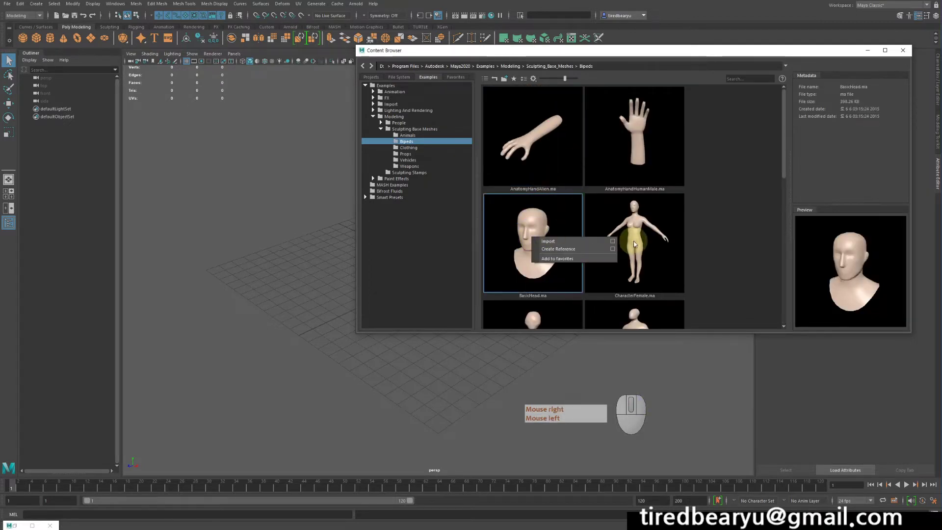
click(554, 243)
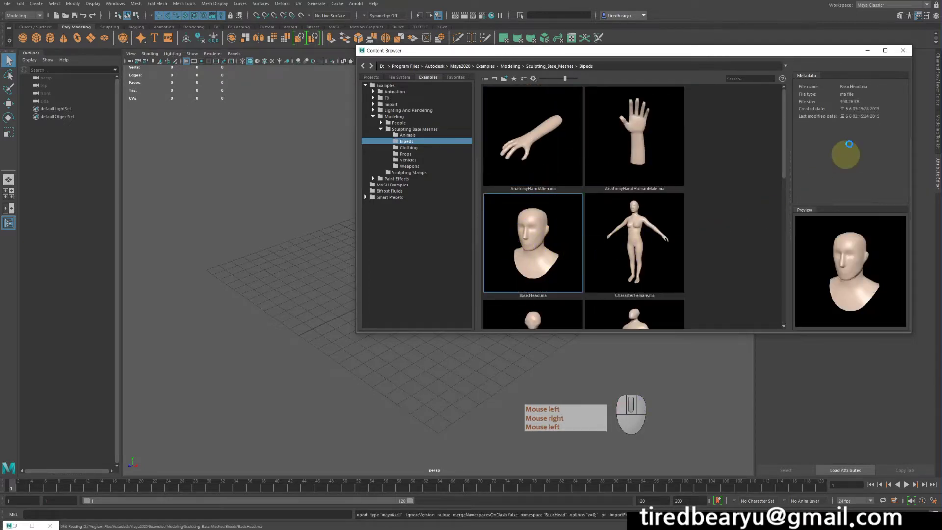
Close the Content Browser and select the imported head.
click(904, 51)
middle_click(494, 234)
click(491, 231)
Set the head's Scale X, Y and Z to 0.1 in the Channel Box.
drag(430, 244, 439, 241)
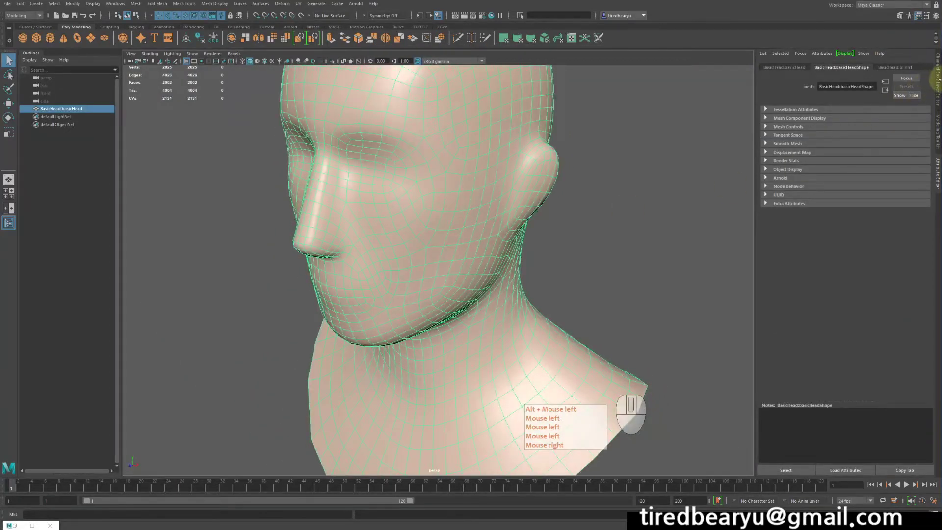
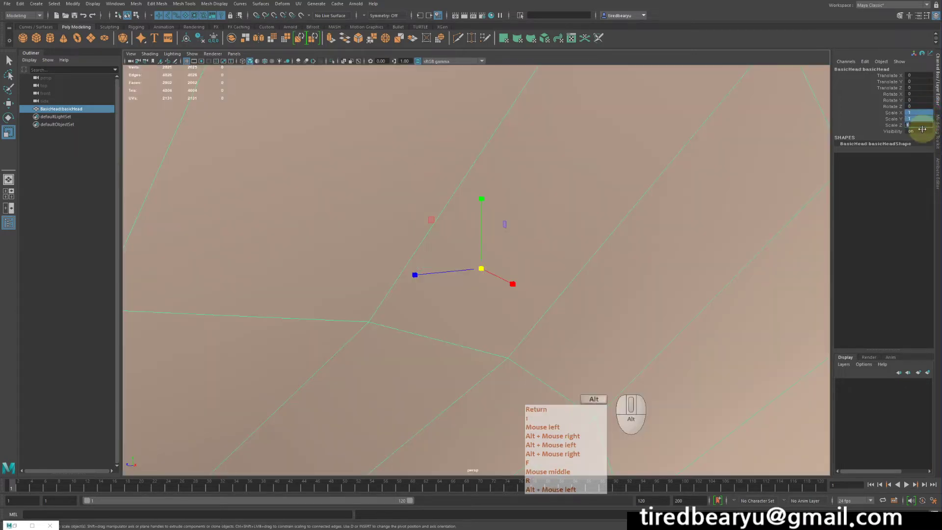
key(KP_Decimal)
key(KP_1)
drag(544, 192, 577, 191)
key(Return)
key(KP_1)
key(KP_Decimal)
right_click(578, 191)
key(Return)
key(KP_1)
key(KP_Decimal)
right_click(484, 203)
Raise the head above the grid with Translate Y about 11.065.
drag(482, 201, 502, 48)
drag(598, 159, 618, 224)
drag(591, 230, 565, 231)
drag(638, 183, 641, 160)
drag(636, 162, 591, 166)
middle_click(595, 174)
click(624, 188)
key(w)
key(Return)
click(675, 180)
click(683, 243)
right_click(669, 236)
middle_click(662, 225)
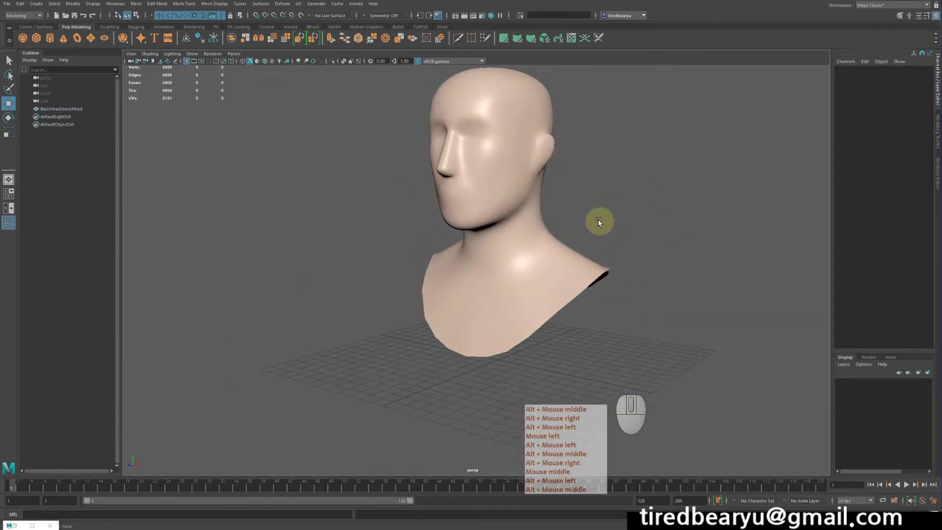
middle_click(579, 201)
Select the head and bring up its Assign New Material dialog.
click(528, 157)
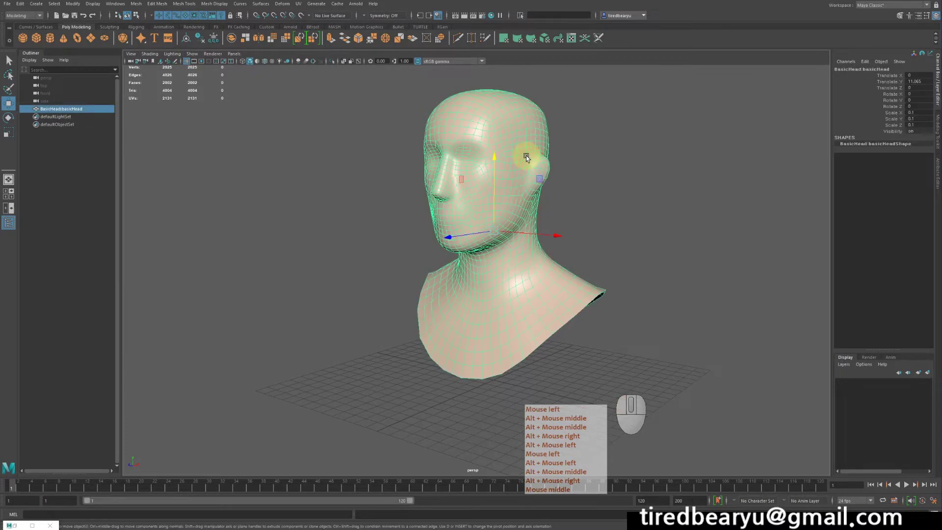
click(527, 158)
middle_click(527, 159)
drag(513, 139, 503, 336)
click(503, 336)
Assign an Arnold aiStandardSurface shader as the head's new material.
middle_click(503, 336)
click(356, 238)
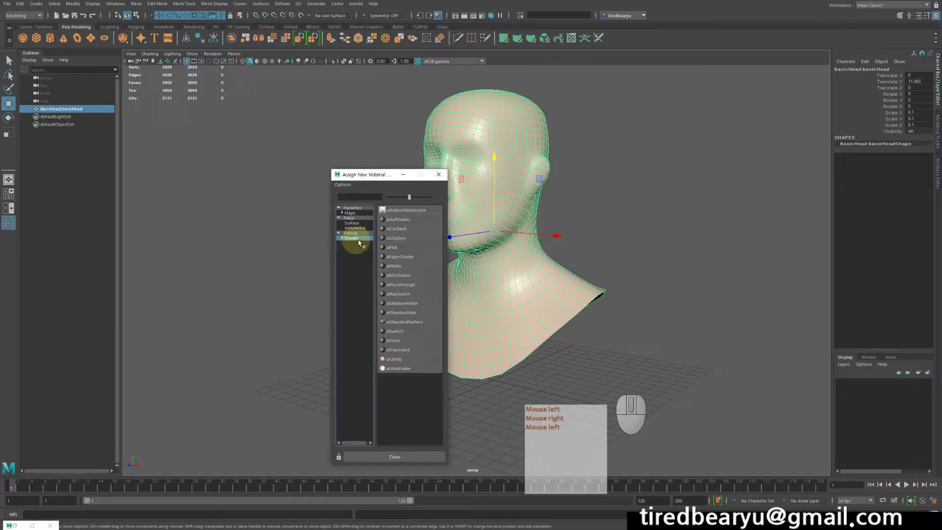
middle_click(362, 243)
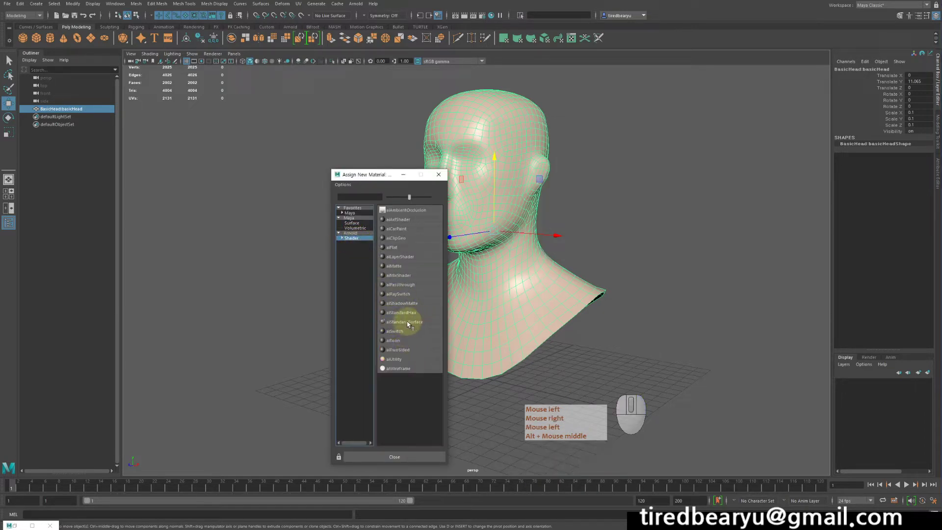
click(417, 323)
right_click(416, 323)
middle_click(417, 323)
Review the shaded head in the viewport and deselect it.
drag(690, 251, 646, 258)
right_click(690, 251)
drag(646, 258, 658, 257)
right_click(582, 263)
click(658, 258)
click(553, 287)
drag(544, 288, 579, 287)
middle_click(581, 280)
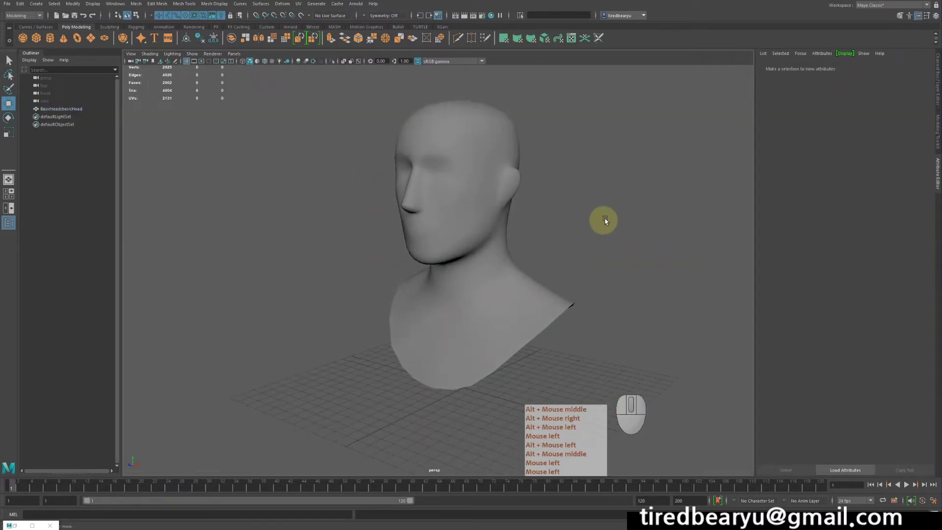
middle_click(632, 147)
click(633, 148)
drag(628, 147, 574, 142)
click(573, 142)
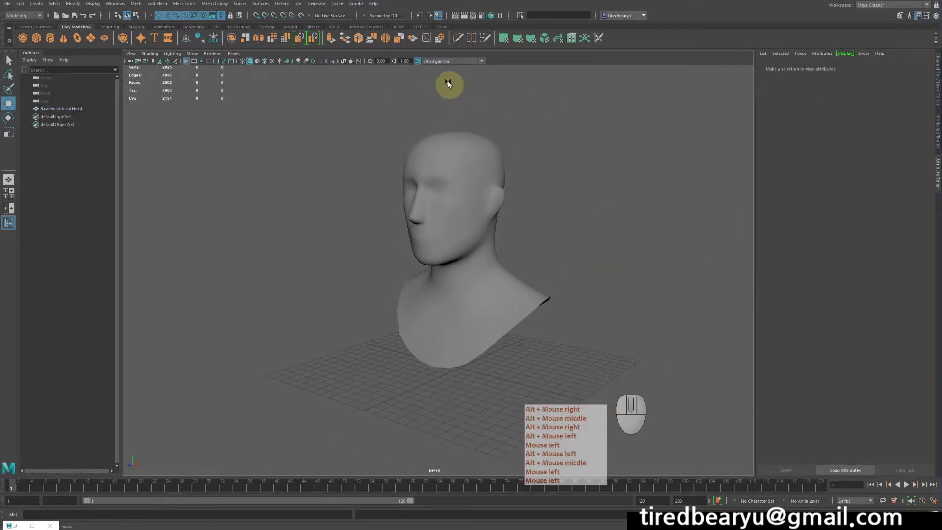
Create an Arnold area light (aiAreaLight1) from Arnold > Lights.
right_click(363, 6)
middle_click(363, 7)
click(363, 7)
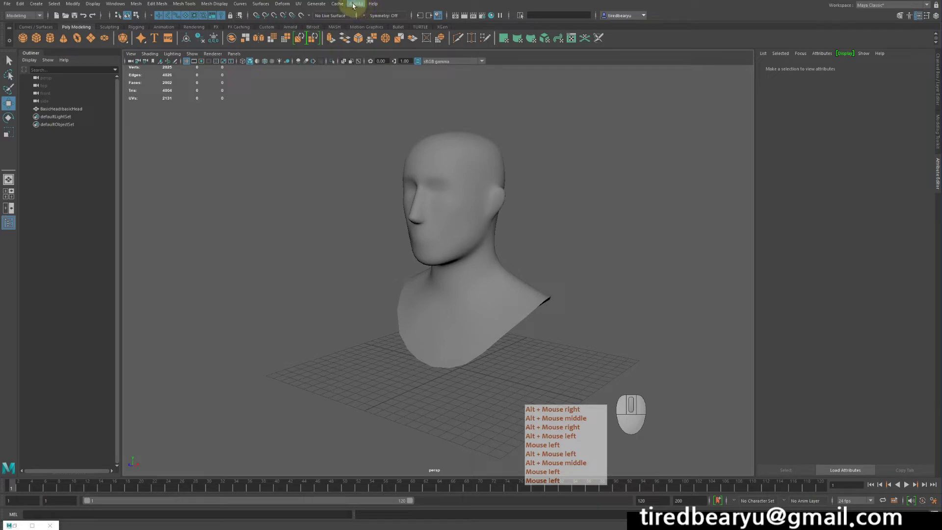
click(355, 6)
right_click(356, 6)
middle_click(356, 6)
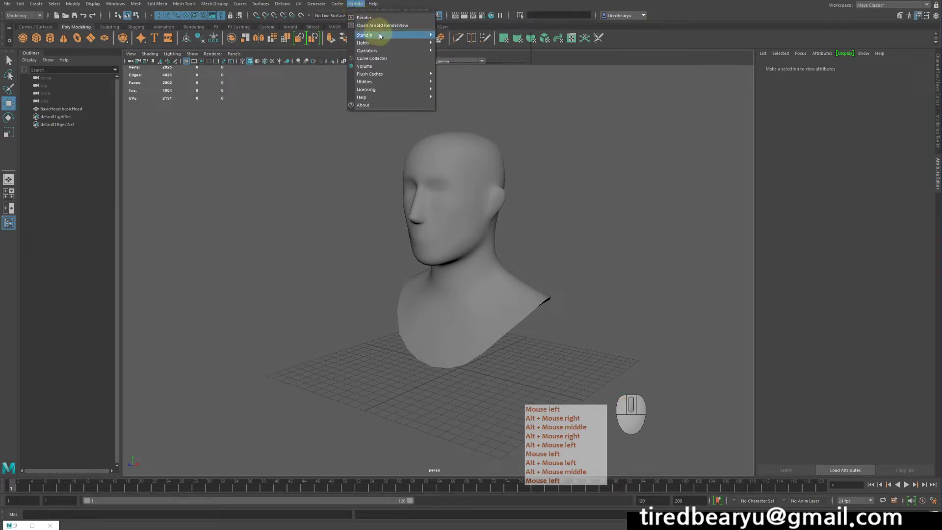
click(388, 49)
middle_click(388, 50)
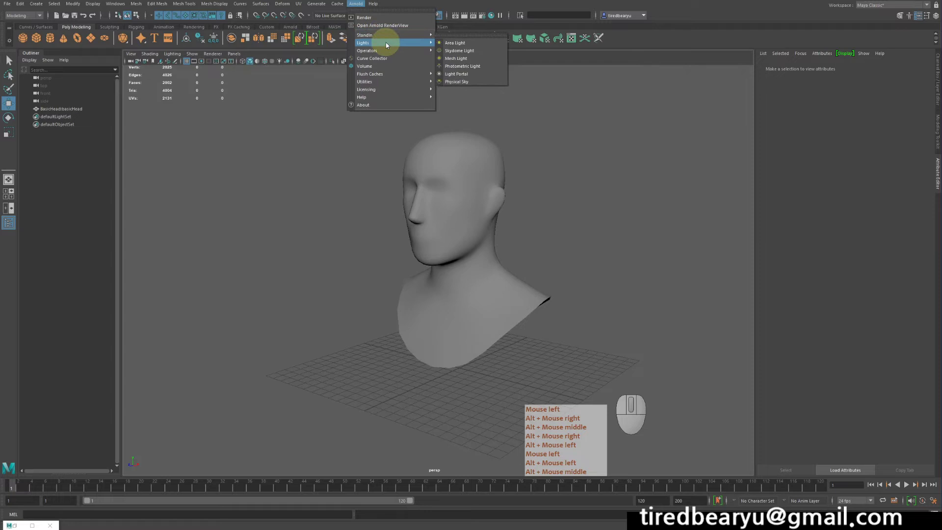
click(477, 45)
right_click(476, 44)
middle_click(477, 44)
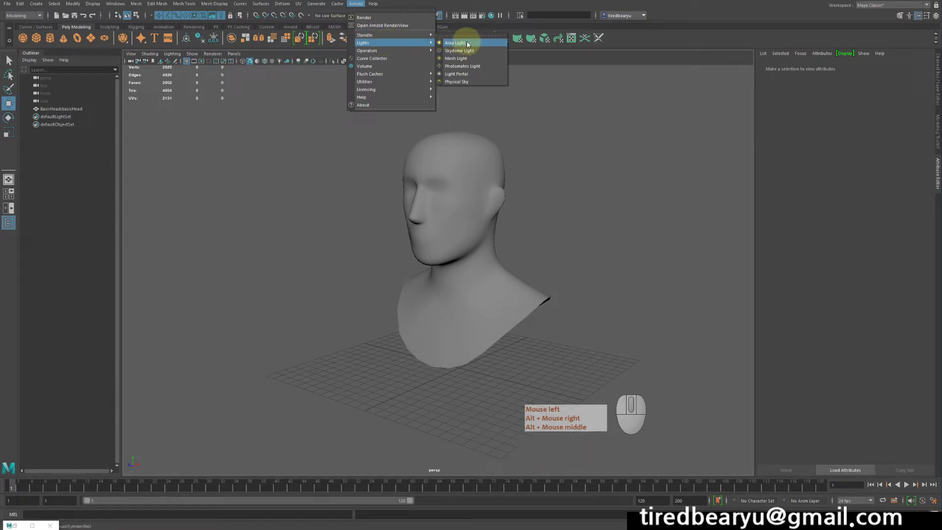
click(469, 44)
right_click(470, 44)
click(470, 43)
click(464, 45)
Enlarge the area light and move it off to the side of the head.
drag(414, 392, 244, 418)
key(r)
drag(387, 405, 493, 410)
key(w)
drag(339, 361, 318, 109)
middle_click(333, 340)
key(r)
drag(542, 278, 660, 292)
Rotate and place the light up and left, aimed at the head.
key(e)
drag(299, 217, 287, 197)
middle_click(294, 212)
drag(601, 270, 489, 201)
drag(313, 127, 158, 81)
click(343, 189)
drag(266, 98, 360, 156)
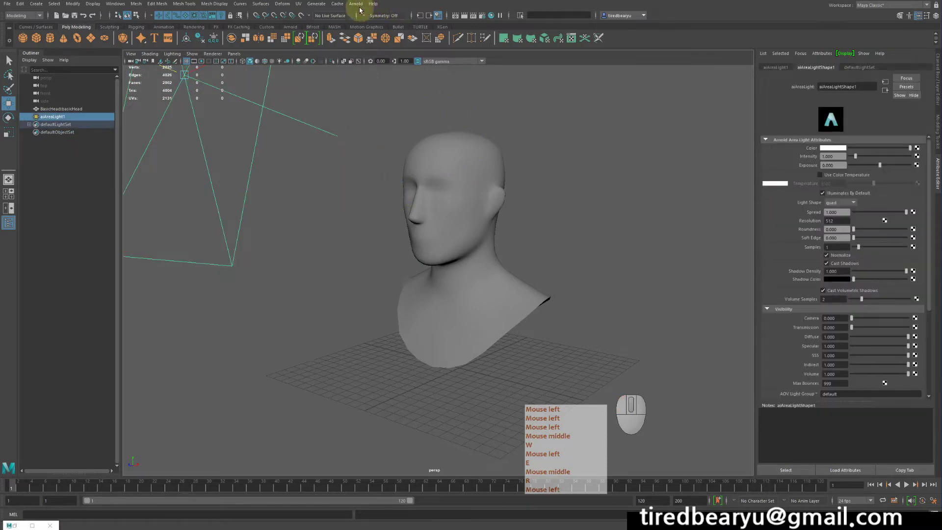
click(360, 5)
middle_click(360, 5)
click(360, 4)
middle_click(359, 4)
click(360, 4)
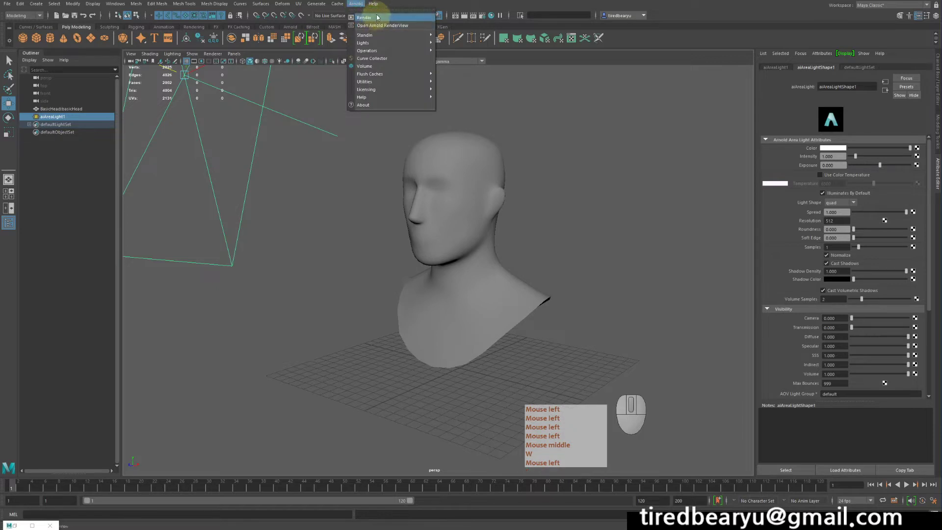
Start an Arnold render and move the RenderView window aside.
click(385, 23)
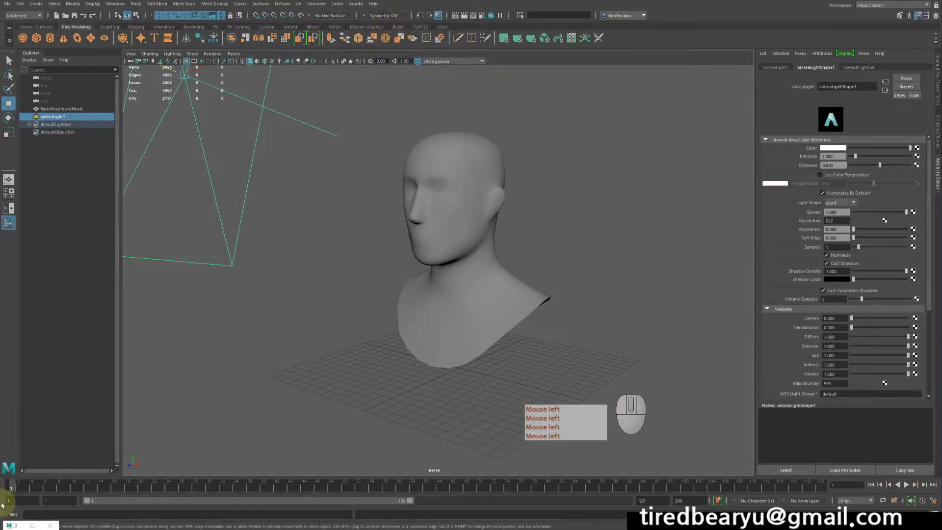
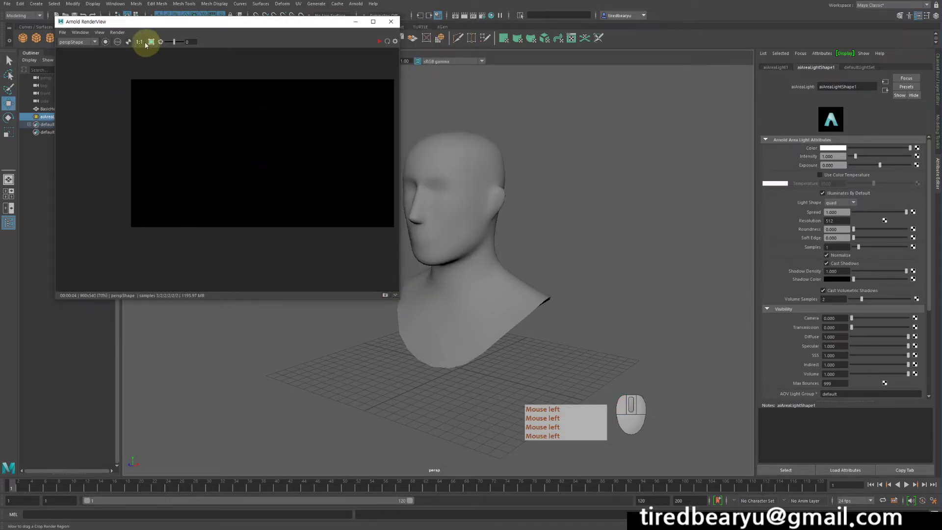
click(141, 46)
drag(222, 22, 291, 131)
middle_click(330, 196)
click(331, 197)
drag(322, 103, 239, 178)
click(410, 108)
drag(248, 101, 320, 147)
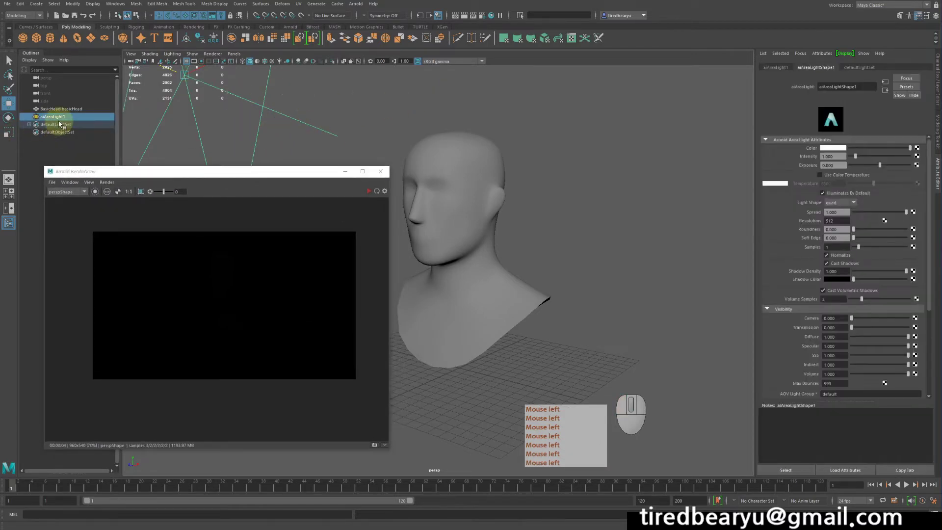
Raise aiAreaLight1's Exposure to about 5 and refresh the render so the head appears.
click(855, 210)
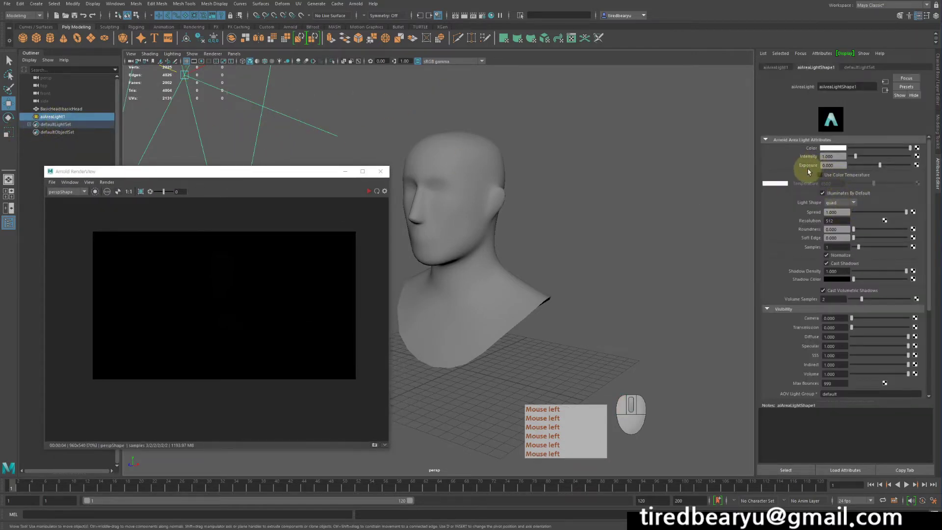
click(799, 168)
click(802, 168)
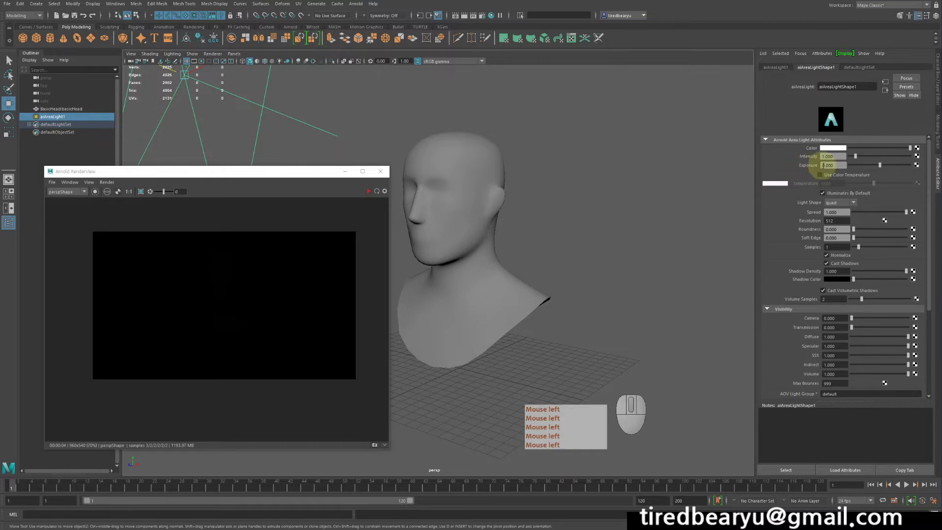
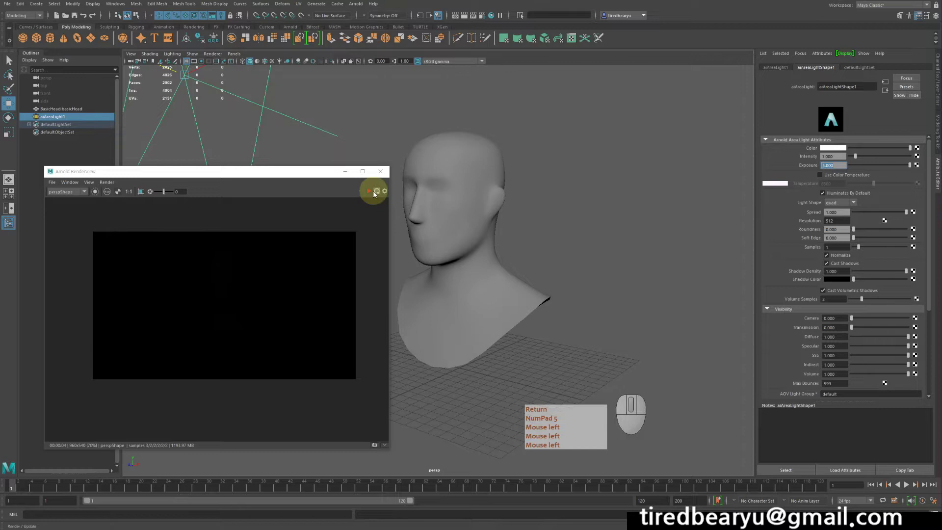
key(Return)
key(KP_5)
click(369, 195)
key(KP_5)
scroll(up, 3)
key(Return)
key(KP_5)
click(217, 297)
scroll(down, 3)
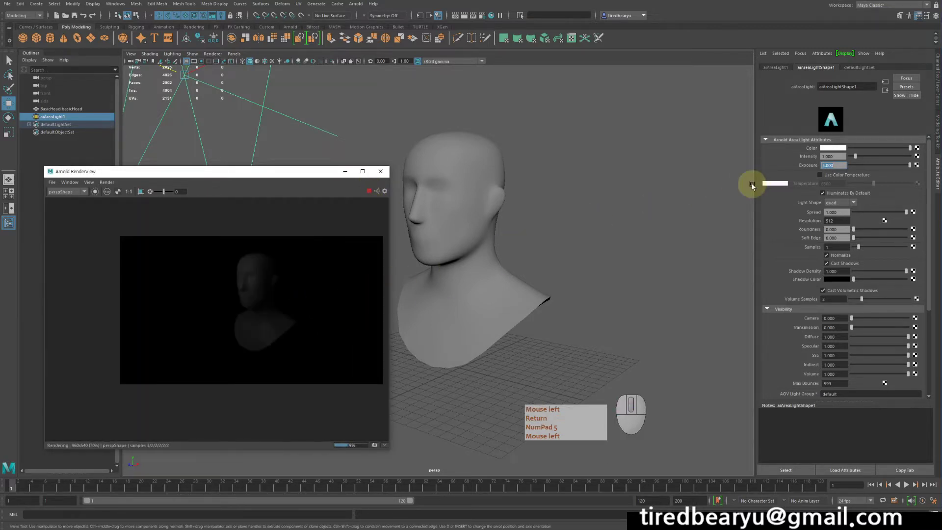
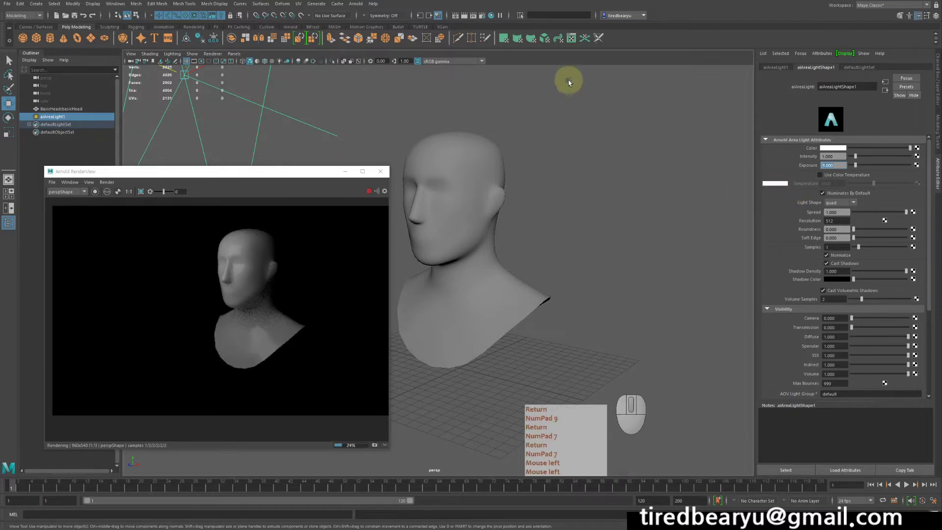
Clear the current selection in the viewport before picking the area light.
key(Return)
key(KP_9)
click(628, 175)
key(Return)
key(KP_9)
key(KP_7)
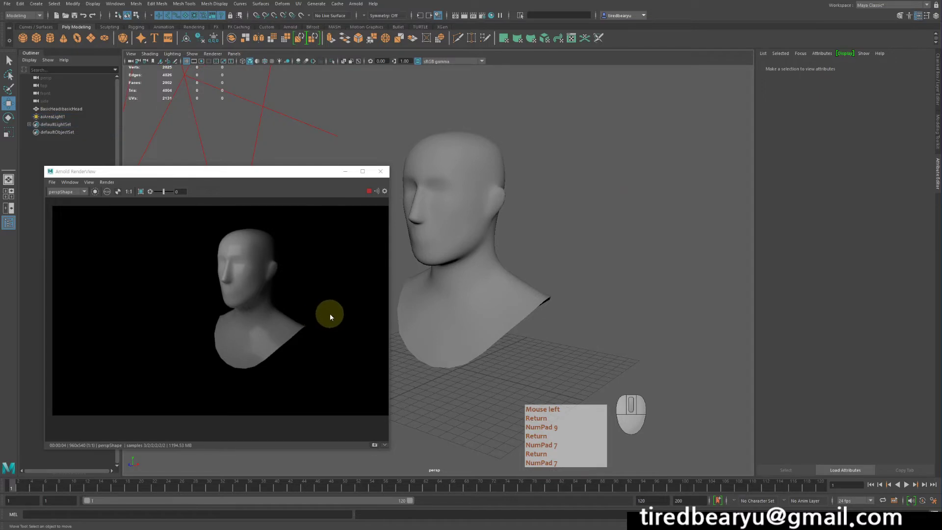
key(Return)
key(KP_9)
key(KP_7)
click(333, 317)
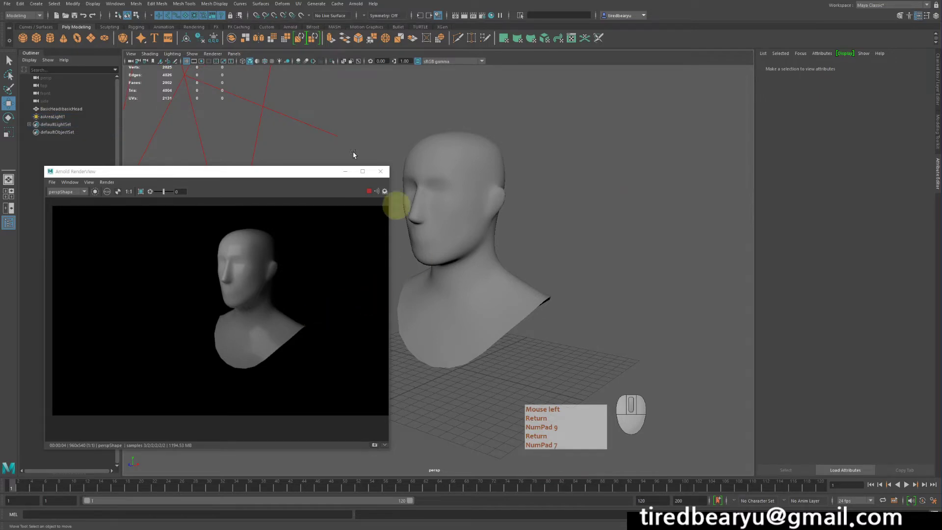
key(Return)
key(KP_9)
Select aiAreaLight1 and duplicate it with Ctrl+D to create aiAreaLight2, Move tool active.
drag(232, 96, 309, 140)
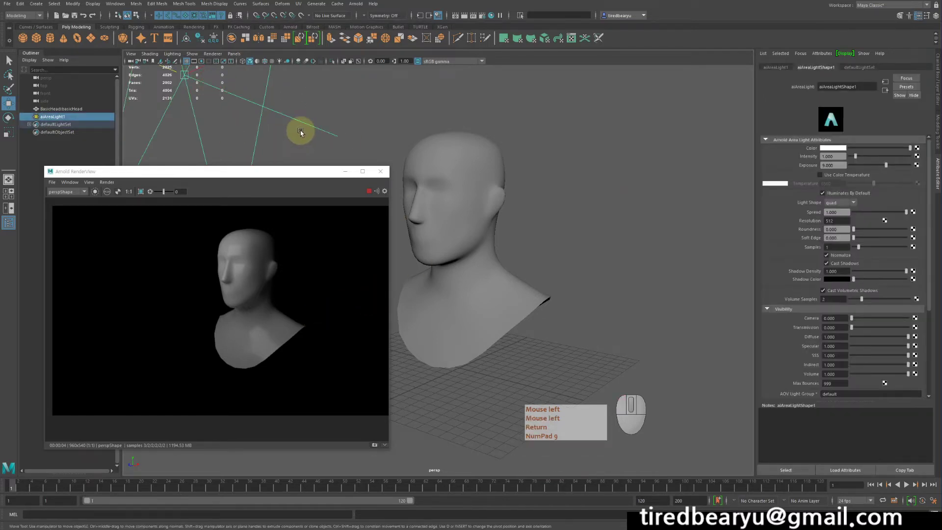
key(ctrl+d)
key(Return)
key(KP_9)
key(KP_9)
key(w)
key(w)
key(ctrl+d)
Re-pick the duplicated aiAreaLight2 in the viewport so it is the light being moved.
middle_click(724, 188)
click(723, 189)
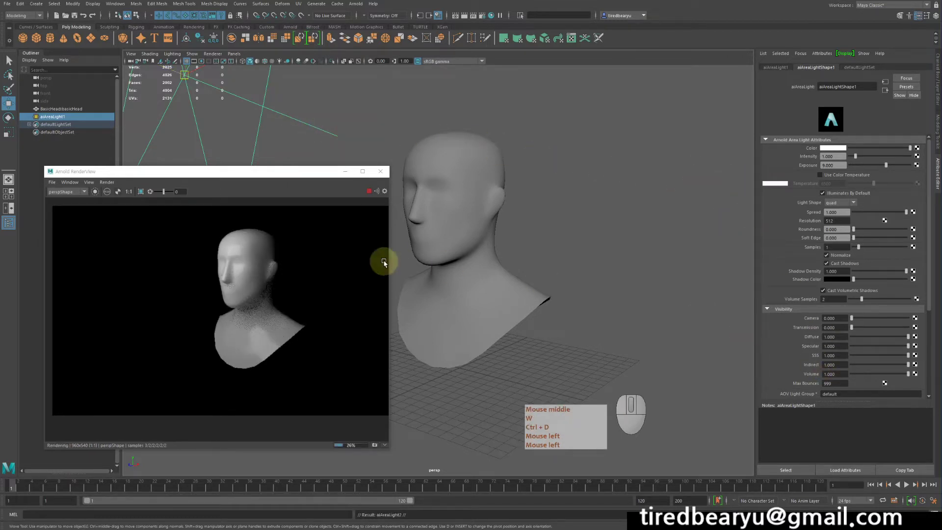
key(w)
key(ctrl+d)
middle_click(370, 193)
click(370, 193)
click(372, 194)
key(w)
key(ctrl+d)
click(505, 193)
Drag aiAreaLight2 upward toward the upper right of the head.
key(e)
drag(584, 140, 653, 156)
key(ctrl+d)
middle_click(652, 156)
drag(552, 115, 583, 83)
drag(583, 140, 583, 109)
key(w)
Rotate aiAreaLight2 and push it further right and higher above the head.
key(e)
key(ctrl+d)
drag(613, 105, 712, 84)
middle_click(613, 105)
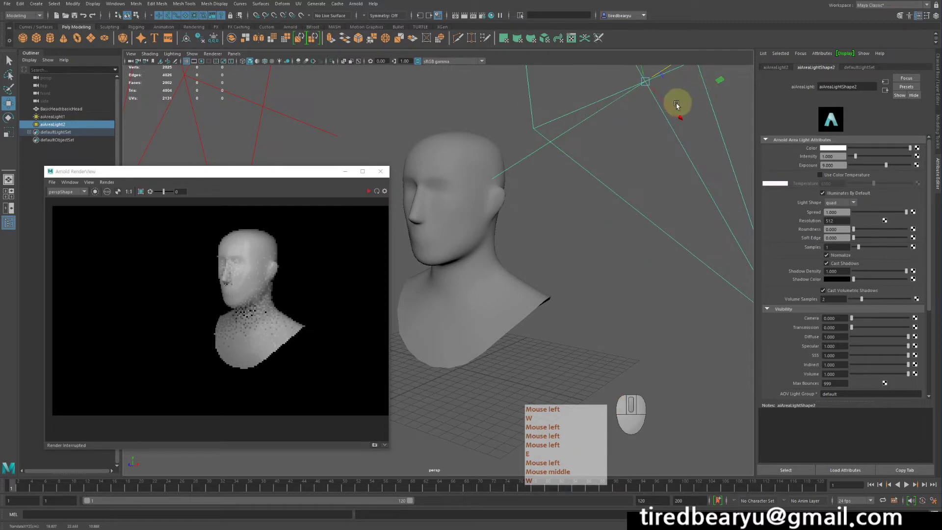
drag(677, 109, 750, 186)
middle_click(677, 109)
middle_click(750, 186)
Nudge aiAreaLight2's position with further move drags around the head.
drag(618, 141, 658, 166)
right_click(643, 166)
click(538, 162)
key(w)
drag(625, 282, 587, 202)
drag(550, 193, 482, 162)
middle_click(482, 162)
right_click(482, 163)
middle_click(488, 167)
right_click(488, 167)
drag(477, 163, 502, 156)
key(w)
Make final small placement adjustments to aiAreaLight2 beside the head.
drag(547, 208, 588, 223)
drag(502, 241, 584, 255)
click(557, 245)
drag(562, 242, 658, 259)
drag(519, 243, 549, 239)
drag(543, 236, 520, 246)
drag(507, 251, 552, 255)
drag(533, 248, 511, 258)
right_click(493, 253)
Return to the Select tool and deselect so RenderView re-renders with both lights.
key(q)
middle_click(175, 208)
click(175, 207)
key(q)
right_click(85, 191)
middle_click(84, 191)
click(84, 191)
key(q)
click(372, 193)
right_click(372, 193)
middle_click(372, 193)
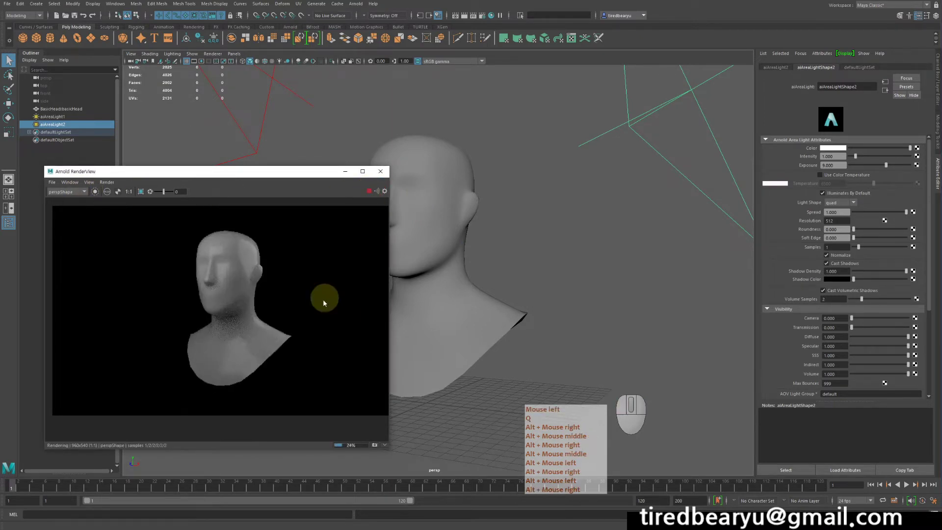
key(q)
click(225, 294)
right_click(224, 294)
middle_click(225, 295)
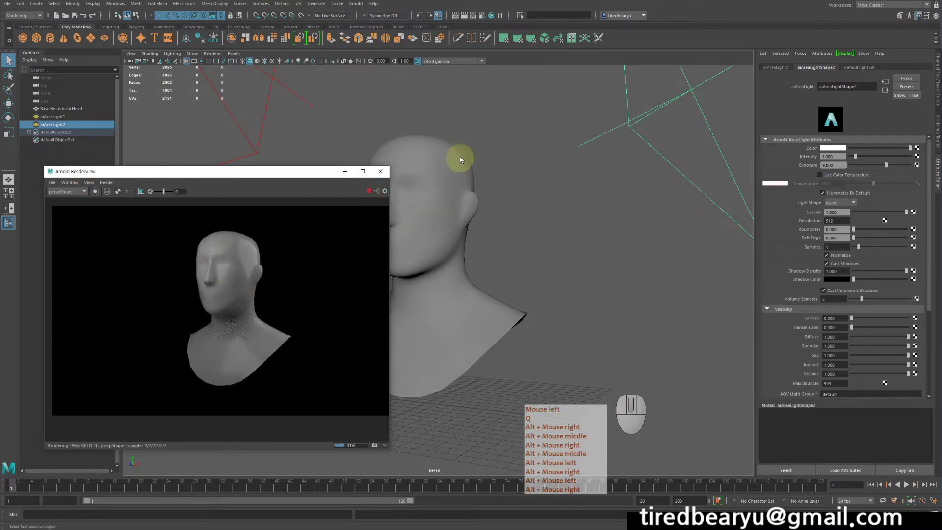
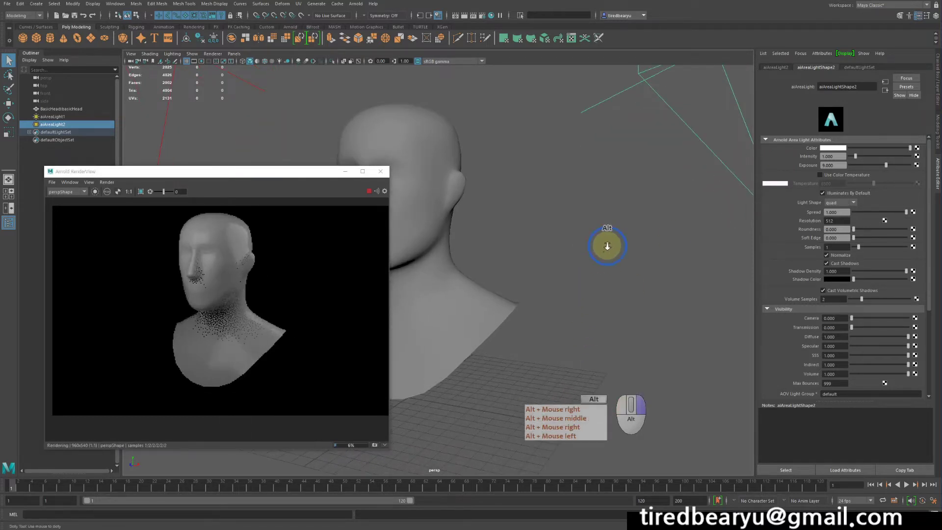
Select BasicHead and show its aiStandardSurface1 shader in the Attribute Editor.
click(485, 300)
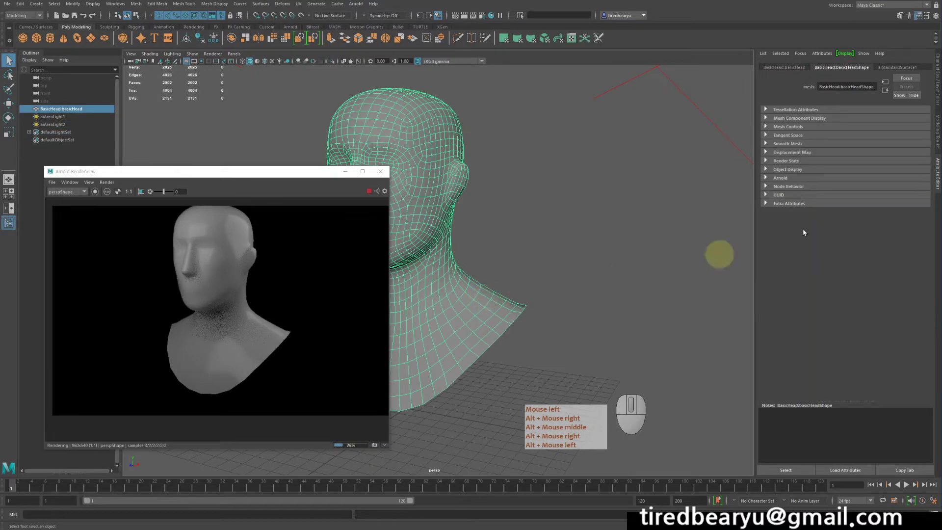
right_click(904, 71)
middle_click(905, 70)
click(904, 70)
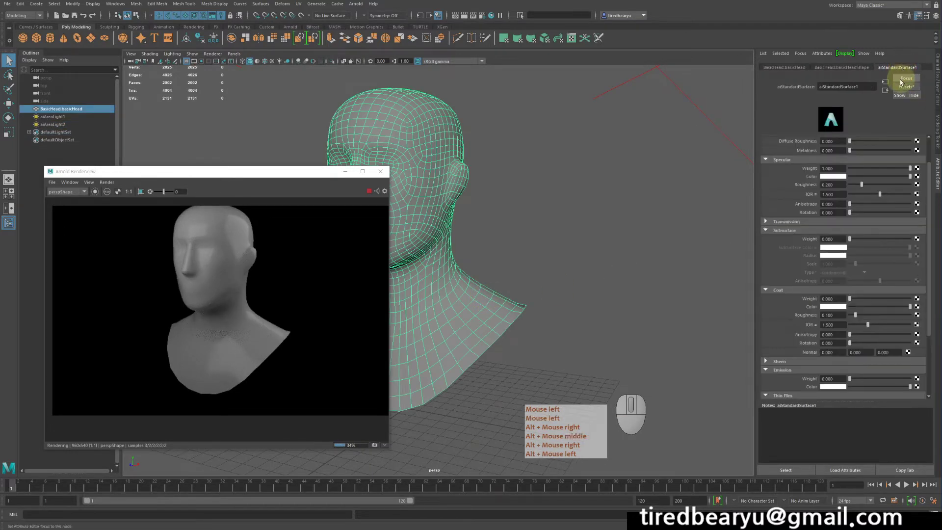
Bring up the Presets list for aiStandardSurface1 and browse its material presets.
drag(898, 115, 906, 94)
click(898, 115)
right_click(897, 115)
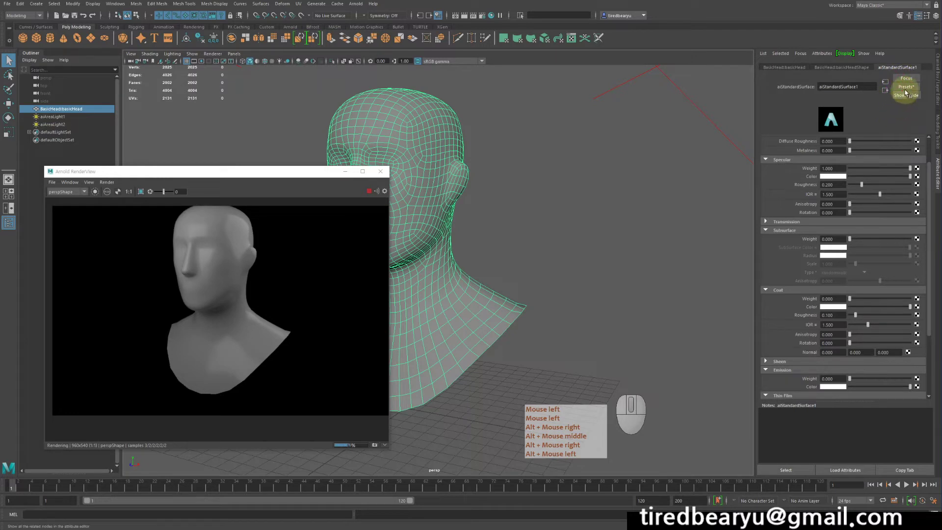
click(909, 90)
click(910, 90)
right_click(909, 91)
click(876, 117)
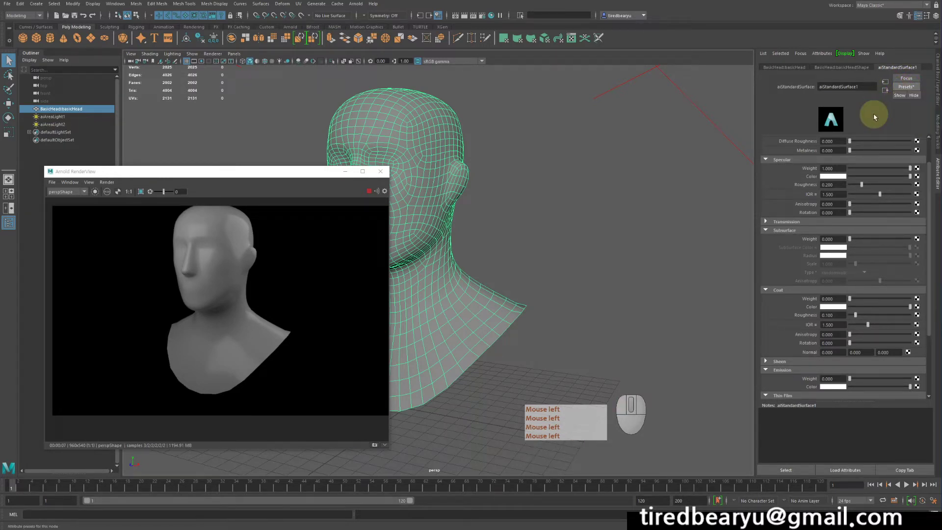
click(877, 117)
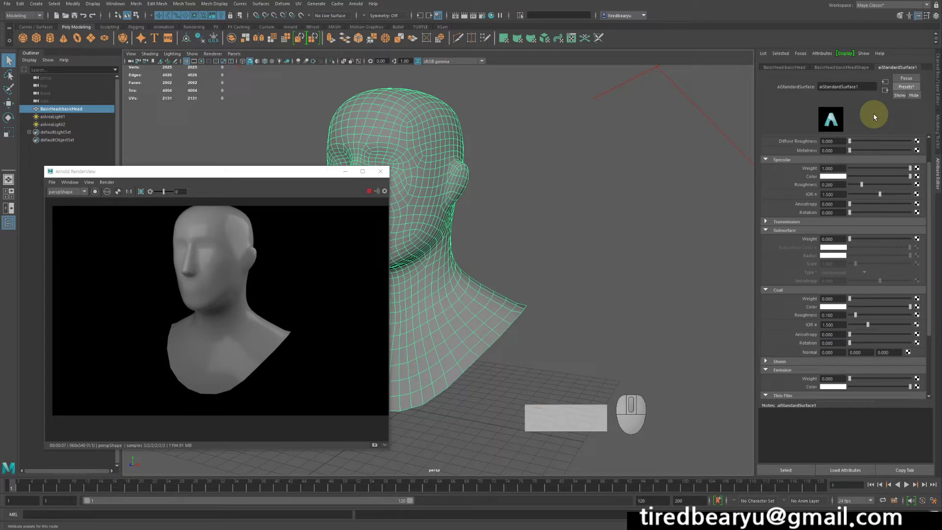
click(876, 117)
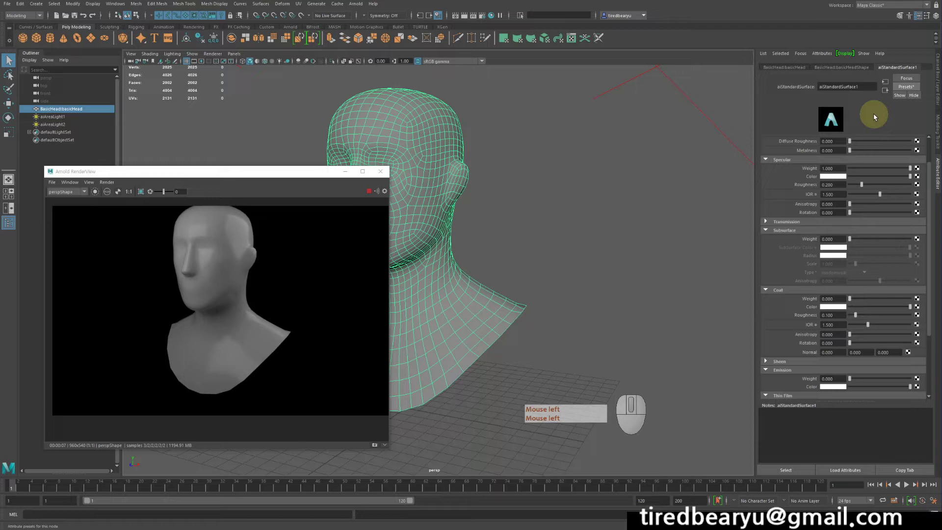
Replace aiStandardSurface1's settings with the Skin preset and let RenderView refresh the head.
click(907, 87)
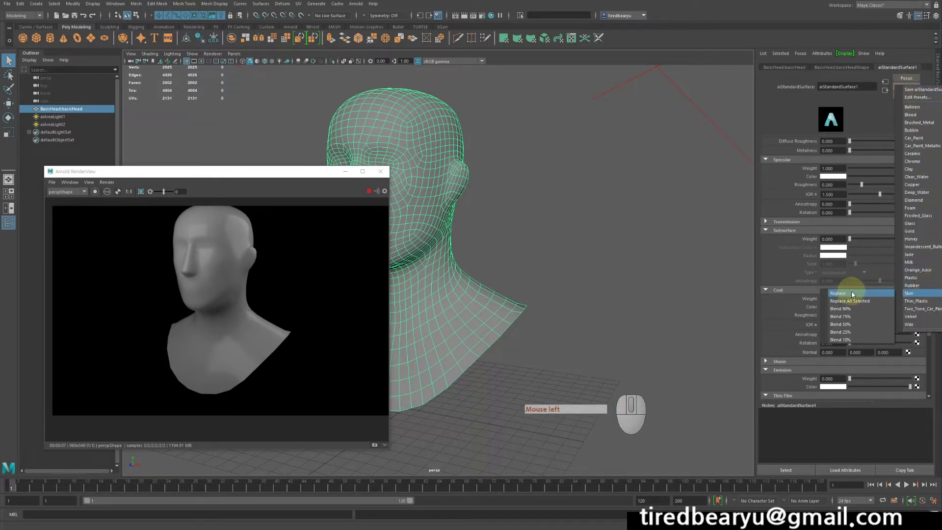
click(855, 294)
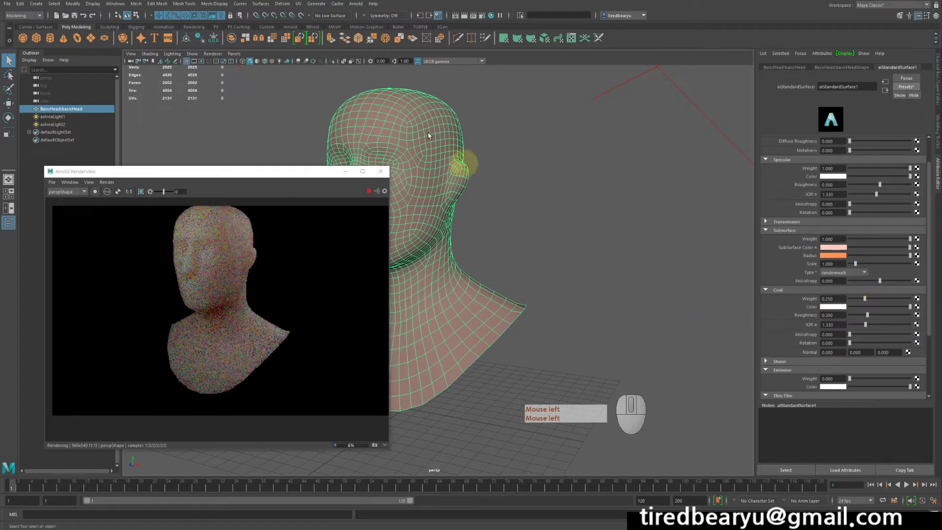
click(268, 368)
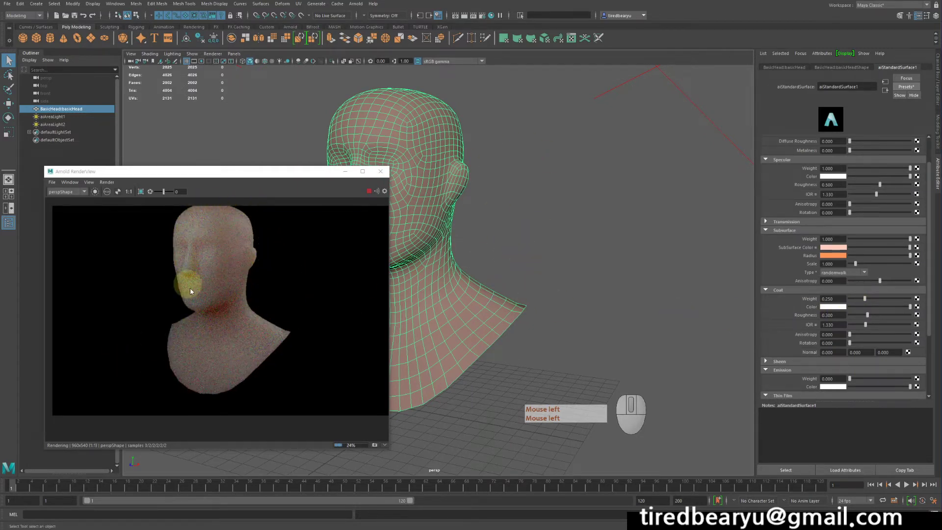
click(623, 186)
middle_click(626, 186)
right_click(641, 205)
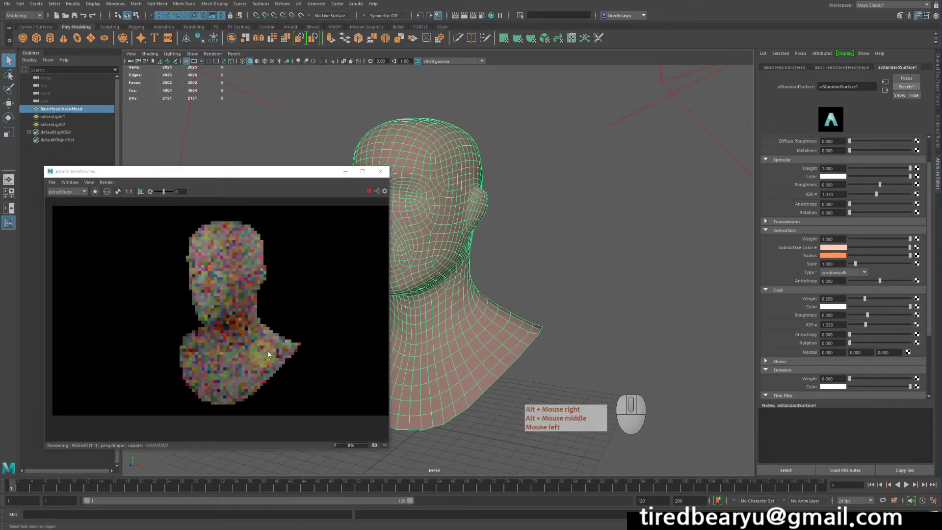
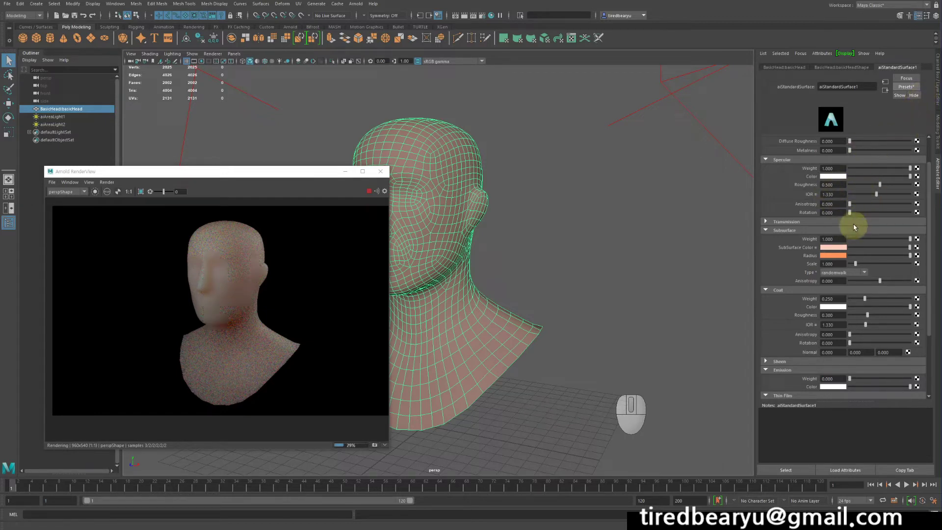
middle_click(866, 243)
middle_click(868, 245)
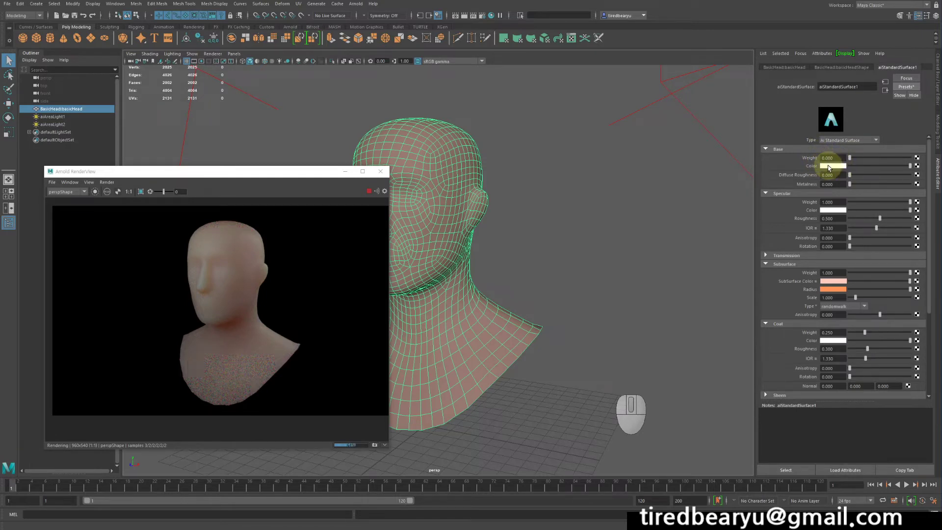
click(775, 152)
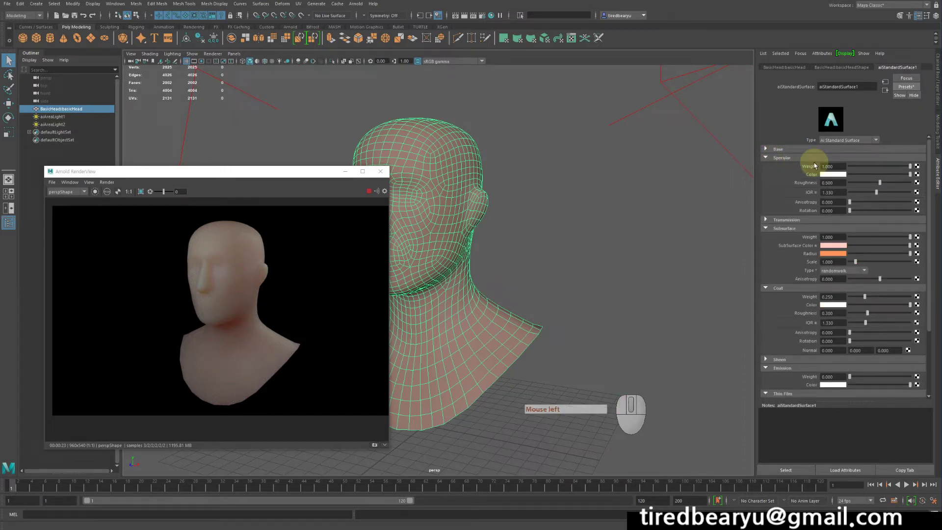
click(817, 164)
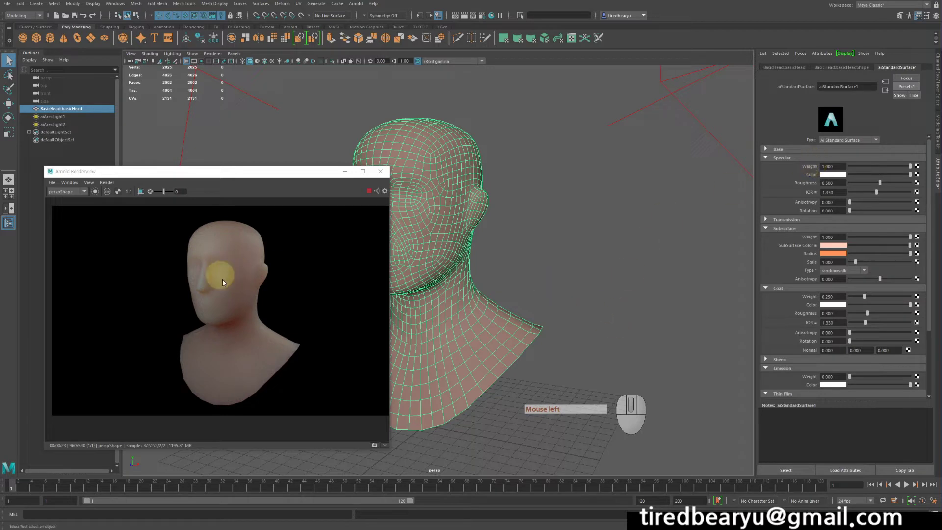
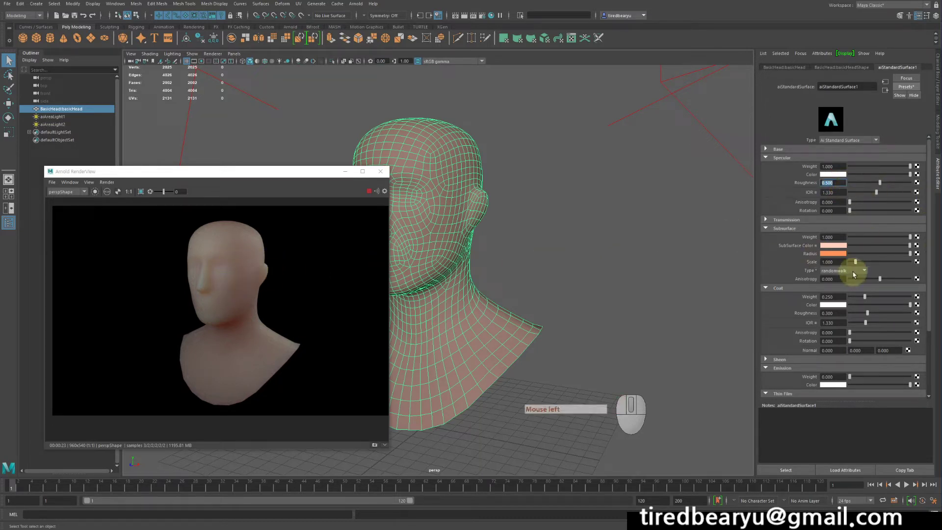
key(KP_0)
click(855, 274)
key(Return)
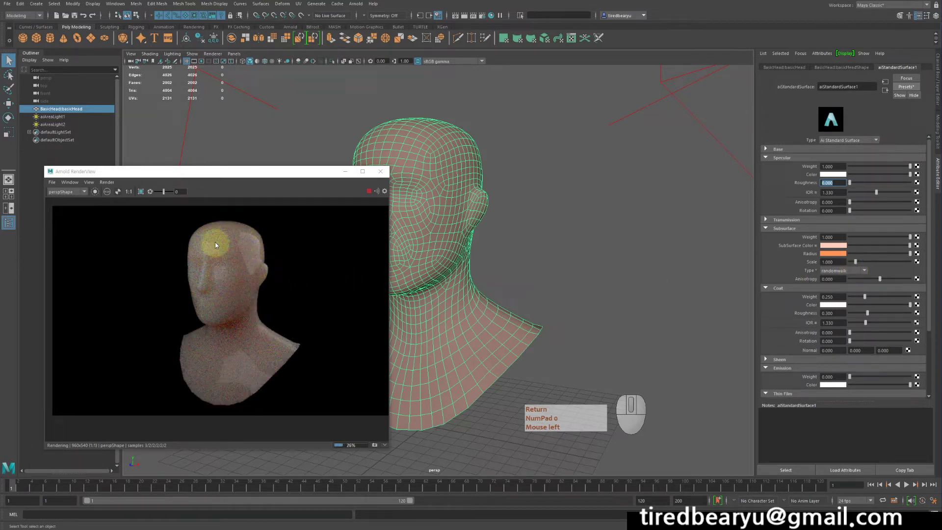
key(Return)
key(KP_0)
click(247, 181)
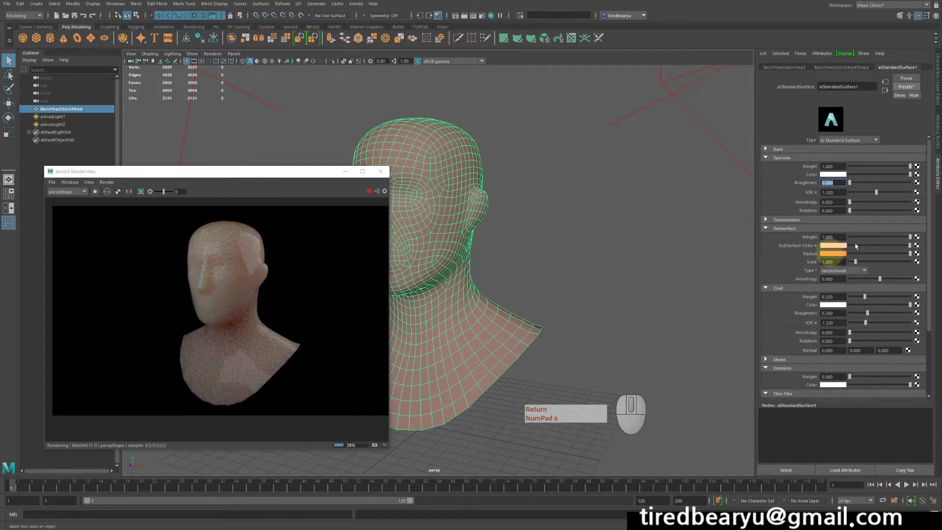
key(Return)
click(914, 378)
key(KP_Decimal)
key(KP_5)
key(Return)
click(817, 252)
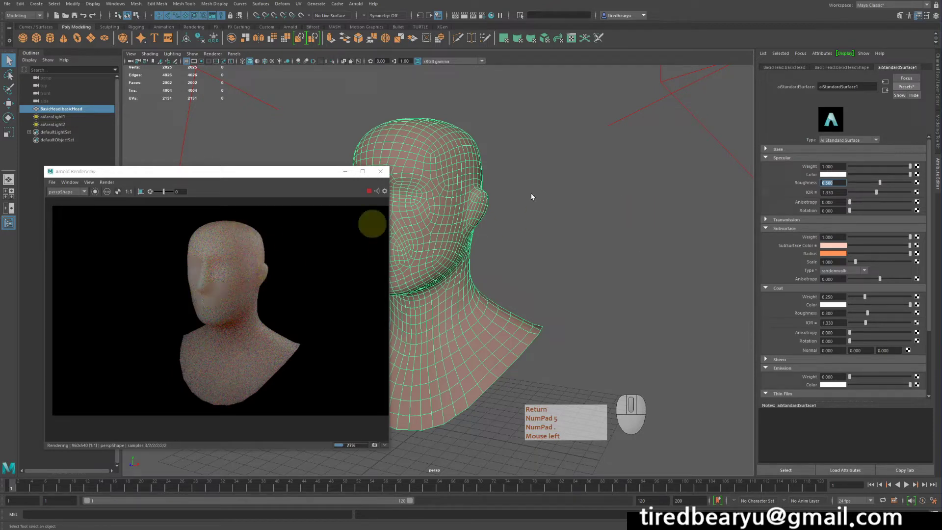
key(Return)
key(KP_5)
key(KP_Decimal)
key(Return)
key(KP_5)
key(KP_Decimal)
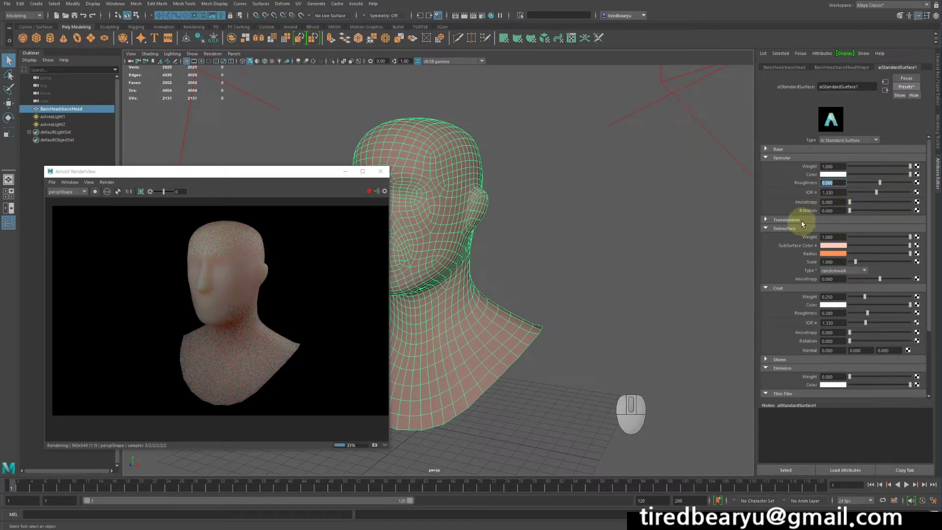
click(804, 223)
click(803, 222)
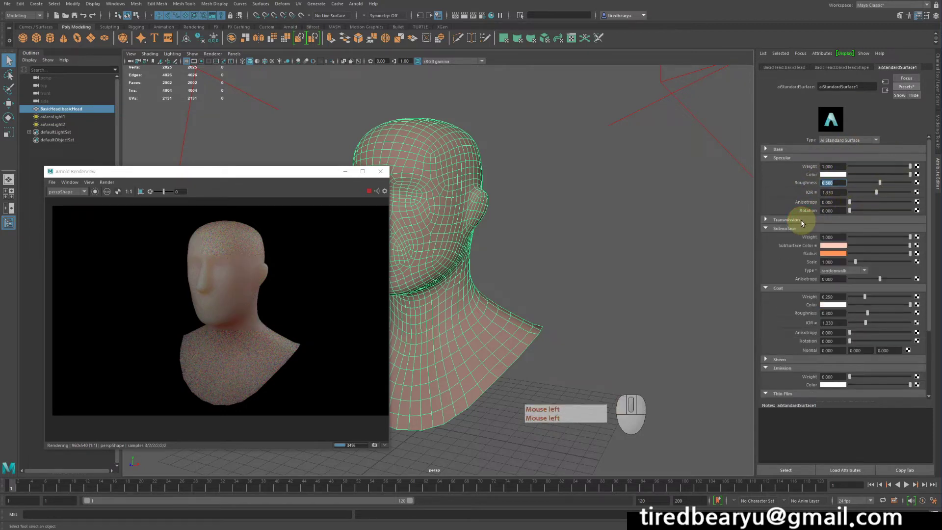
click(804, 223)
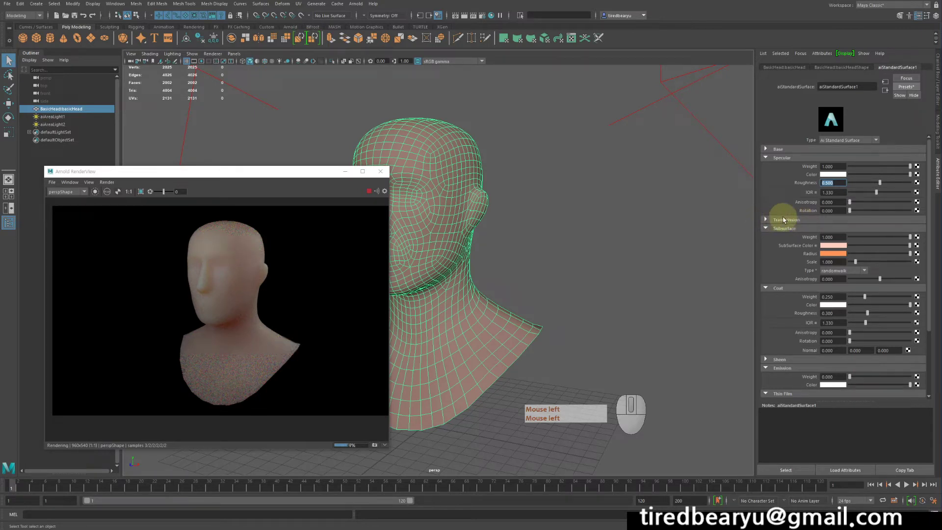
Collapse the Transmission section and scroll to the Subsurface settings while the render finishes.
click(790, 221)
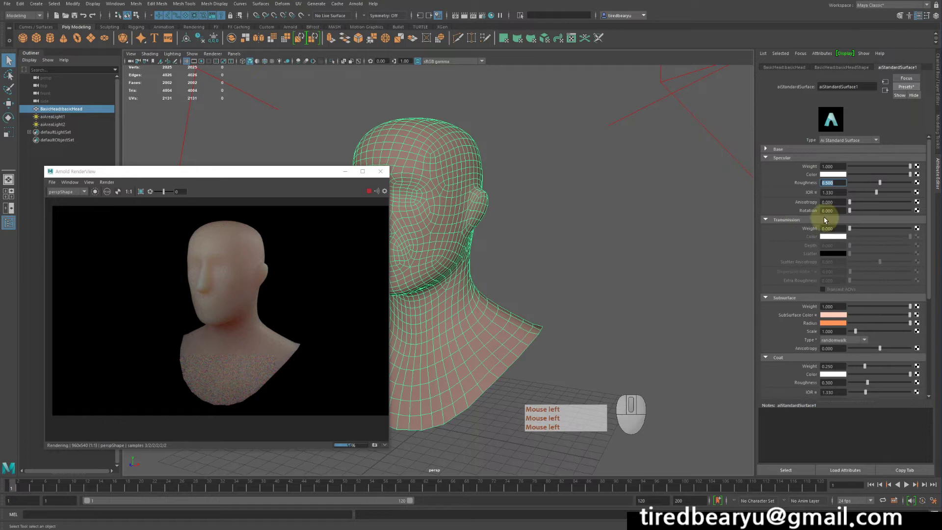
click(819, 221)
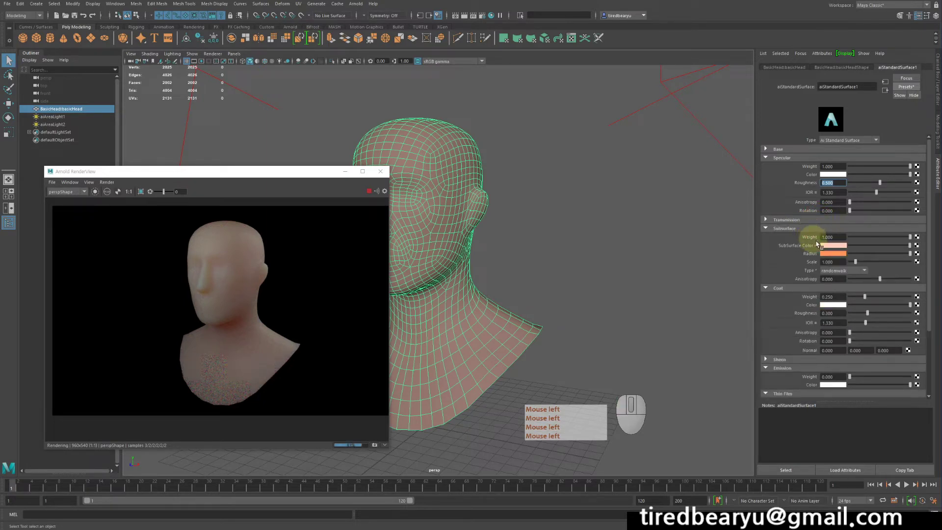
scroll(down, 3)
click(890, 247)
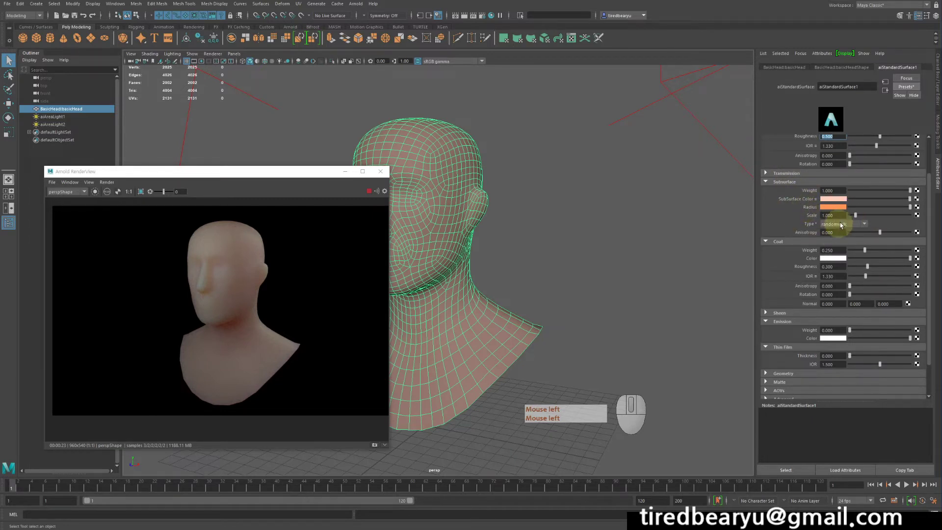
click(839, 221)
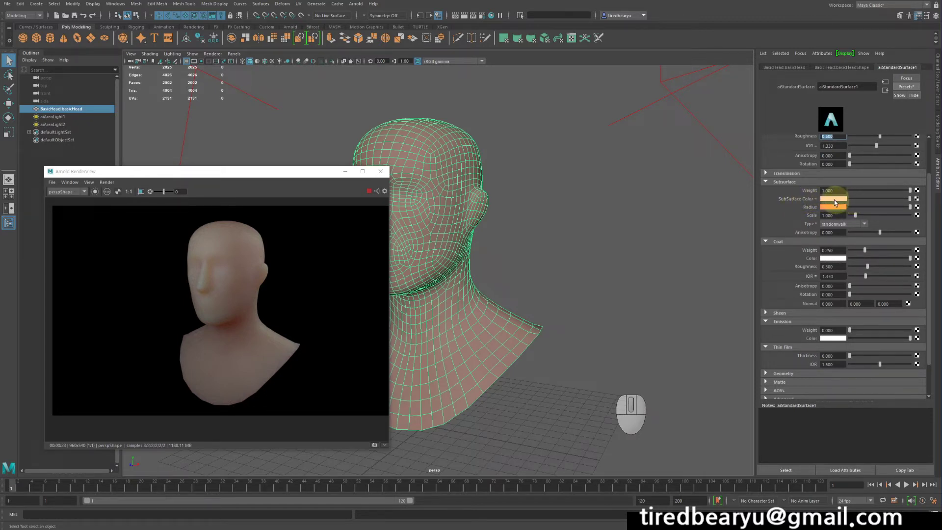
Set the skin's Subsurface Color to a dark brown.
click(836, 200)
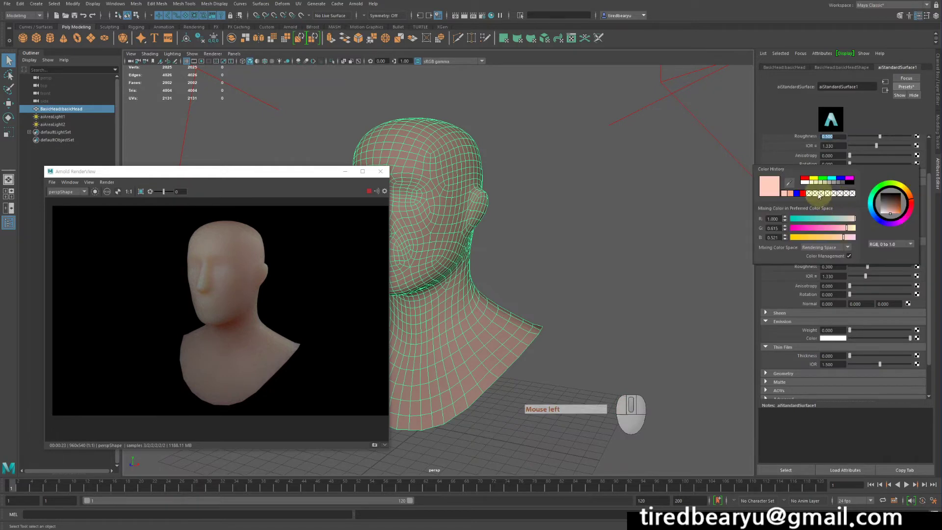
click(897, 206)
click(266, 297)
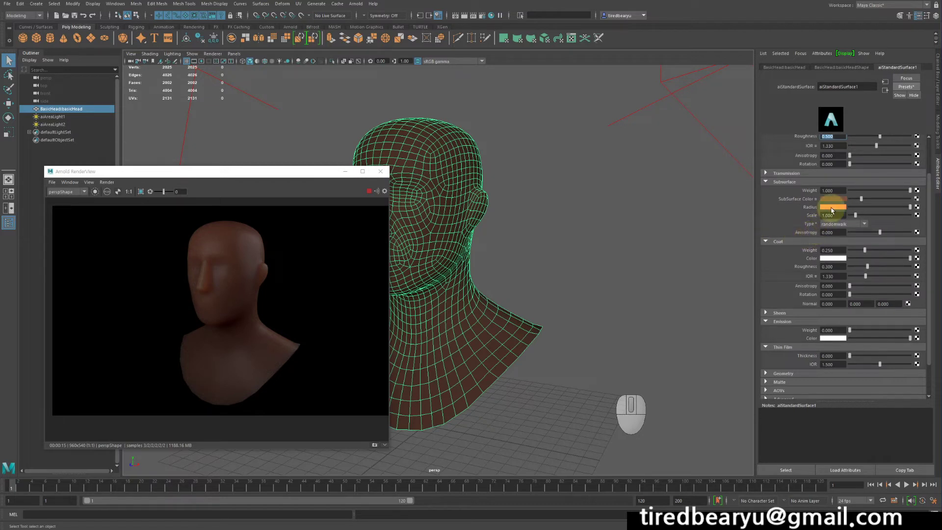
Set the Subsurface Radius colour to blue and let the head re-render darker.
click(834, 210)
click(802, 206)
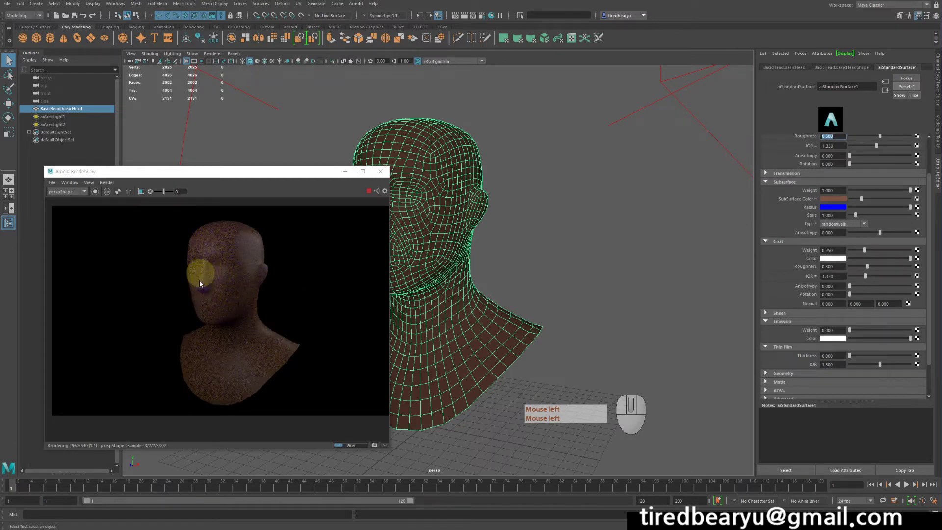
click(308, 303)
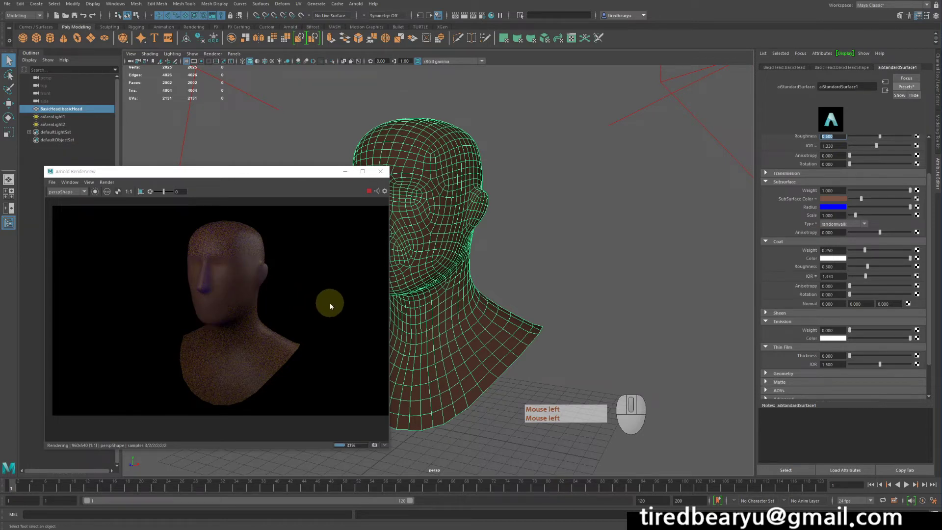
click(767, 230)
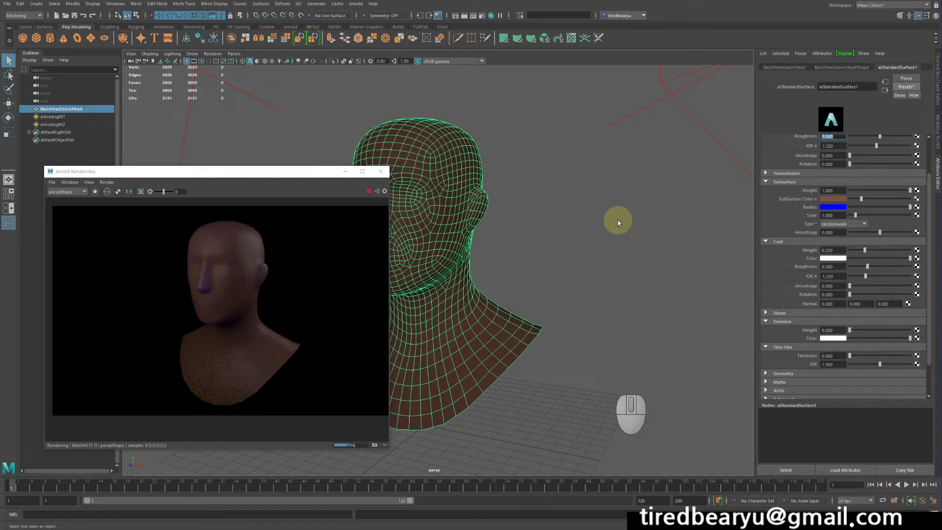
Undo the recent attribute changes so the subsurface radius returns to orange.
right_click(621, 223)
key(z)
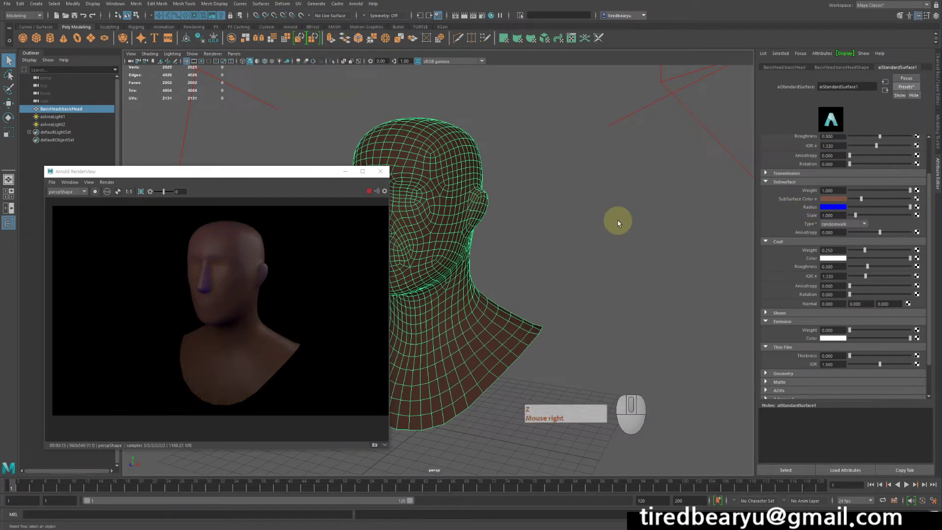
key(z)
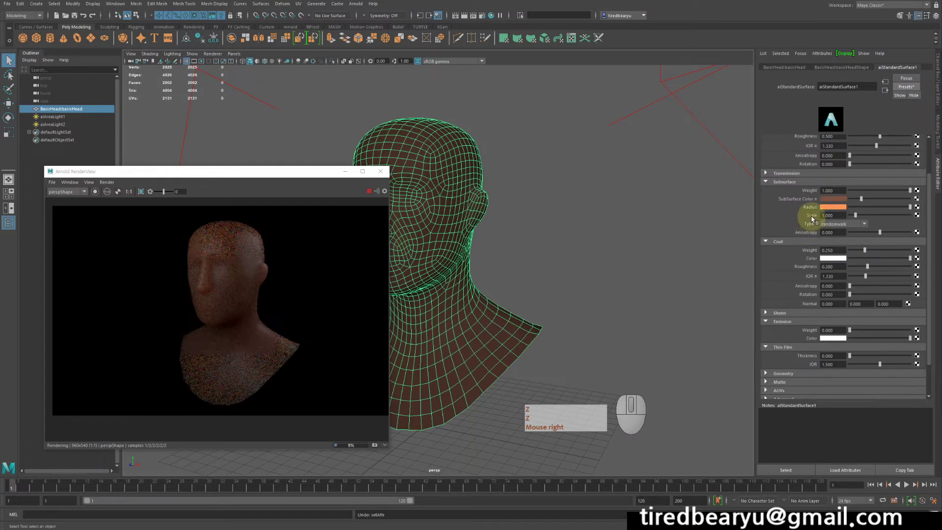
key(z)
key(z)
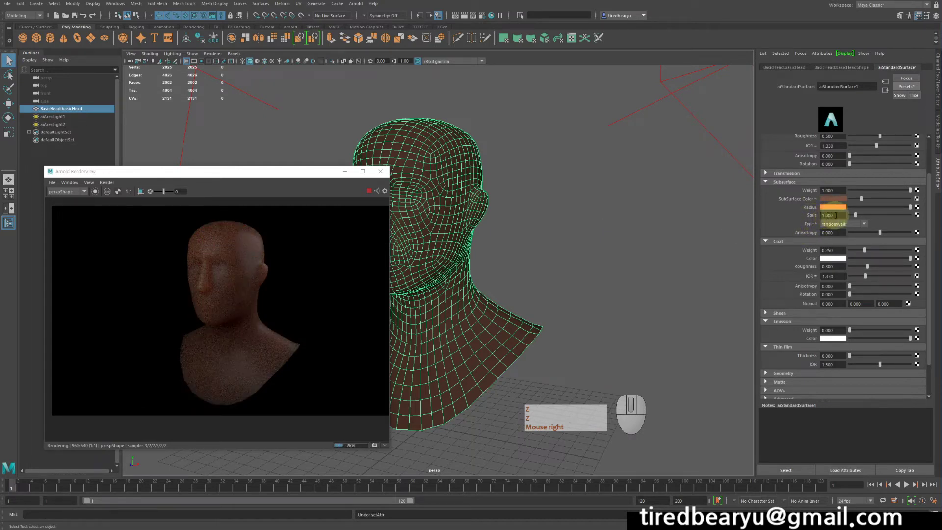
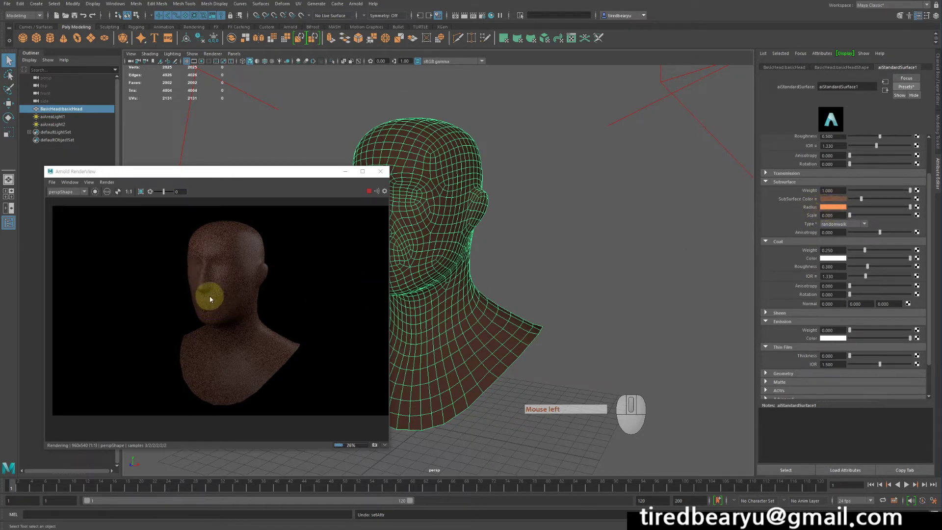
Try a much larger subsurface Scale, then set Scale back to 1.
click(894, 218)
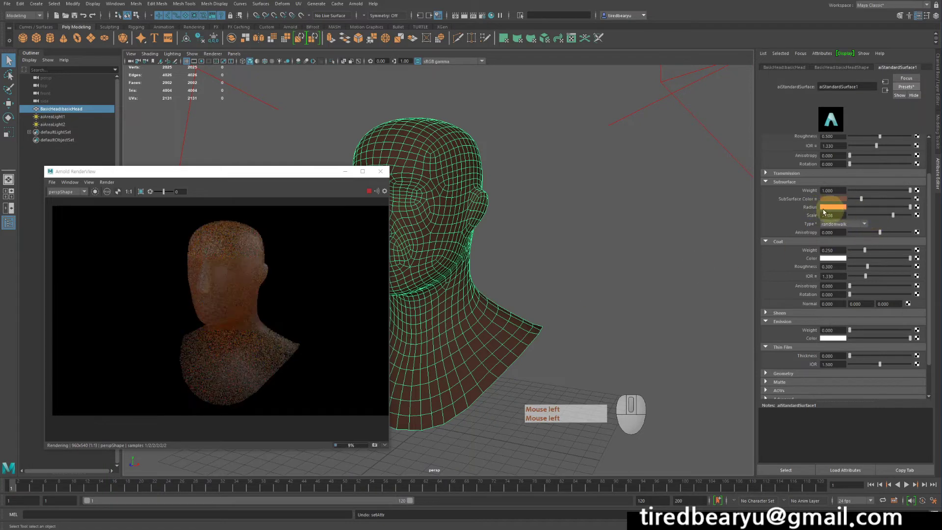
click(198, 305)
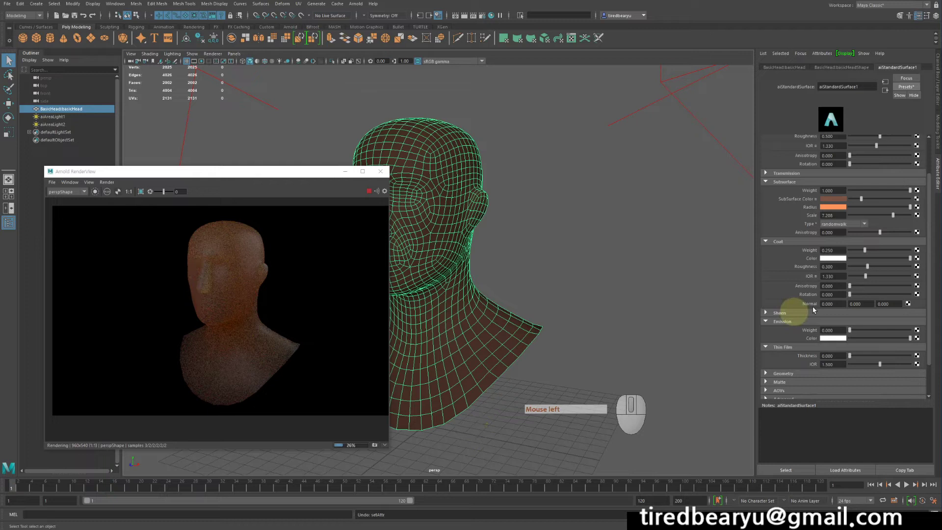
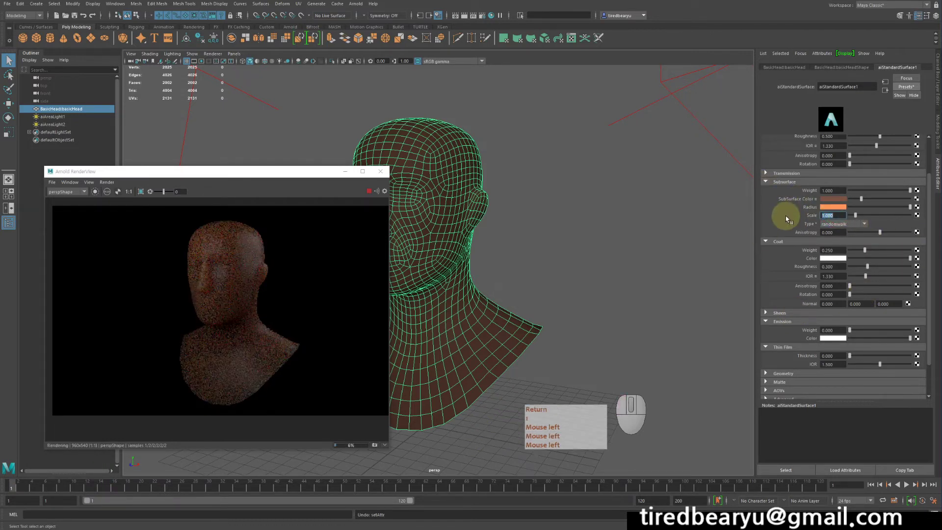
key(Return)
key(1)
click(795, 227)
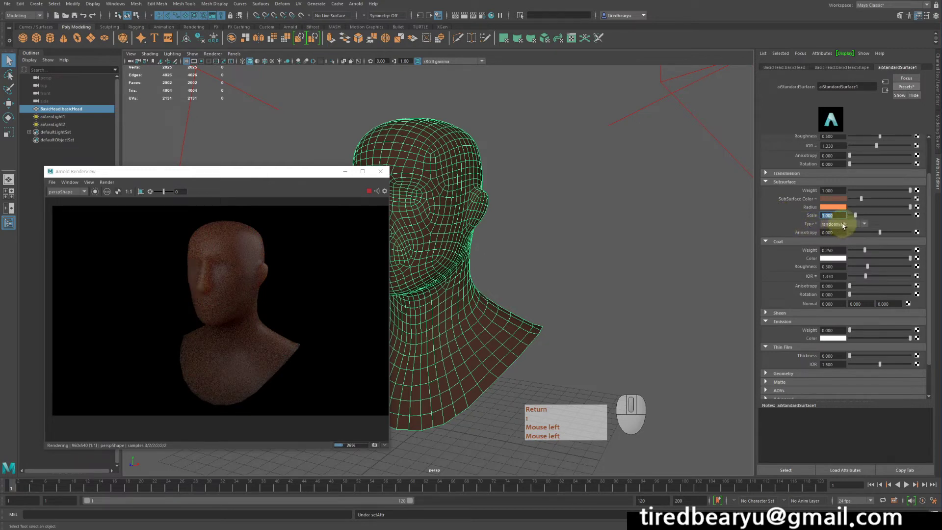
key(Return)
key(1)
Switch the subsurface Type to diffusion, then back to randomwalk, and let RenderView refine.
click(845, 225)
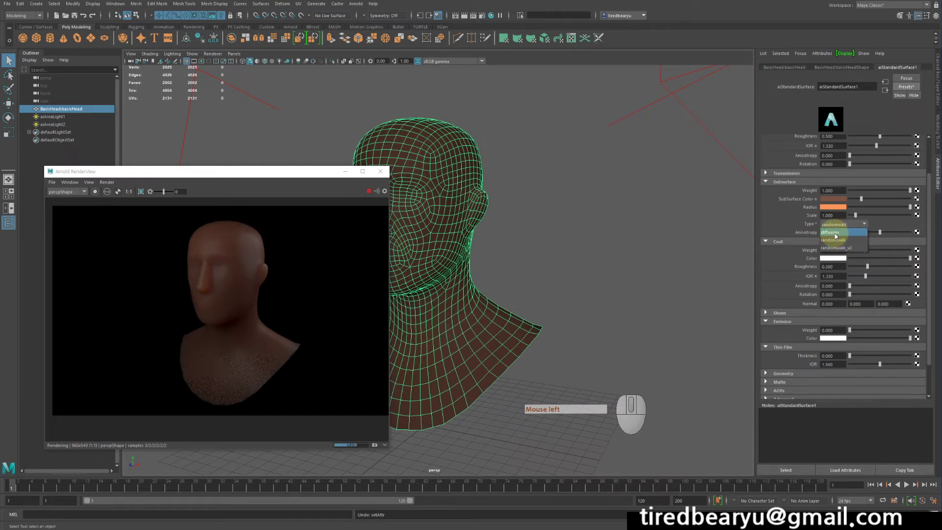
click(837, 236)
click(851, 217)
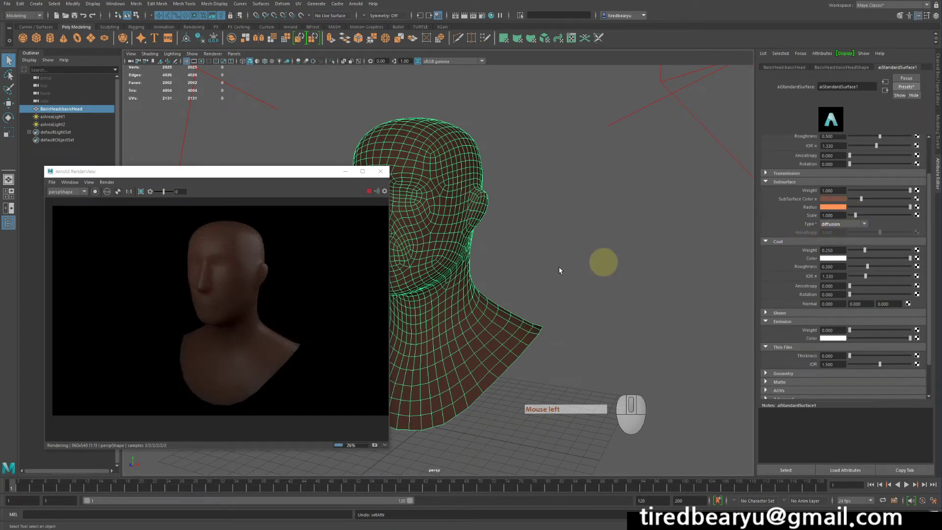
click(528, 311)
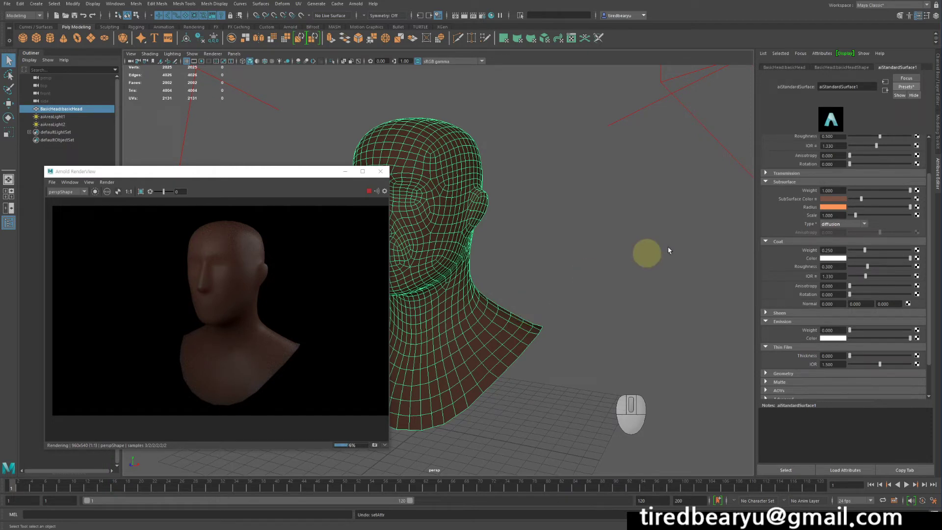
click(837, 228)
click(843, 244)
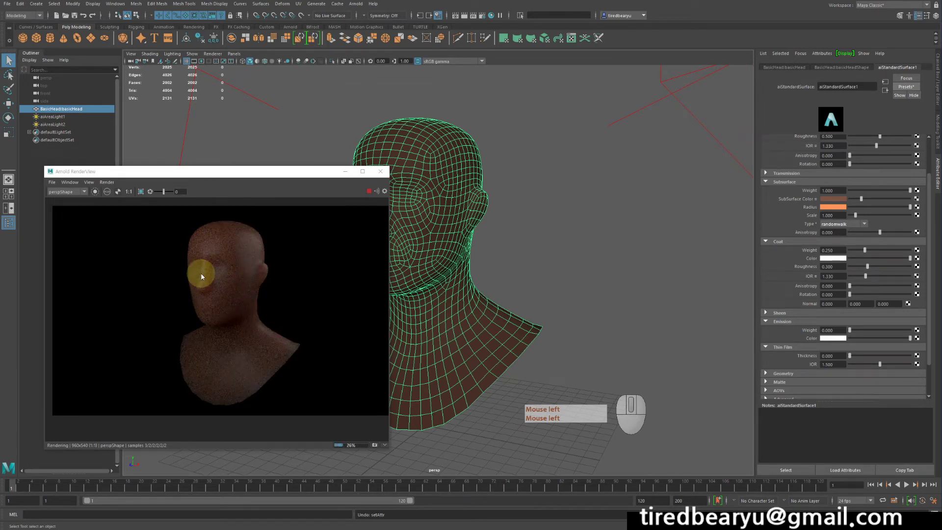
click(204, 277)
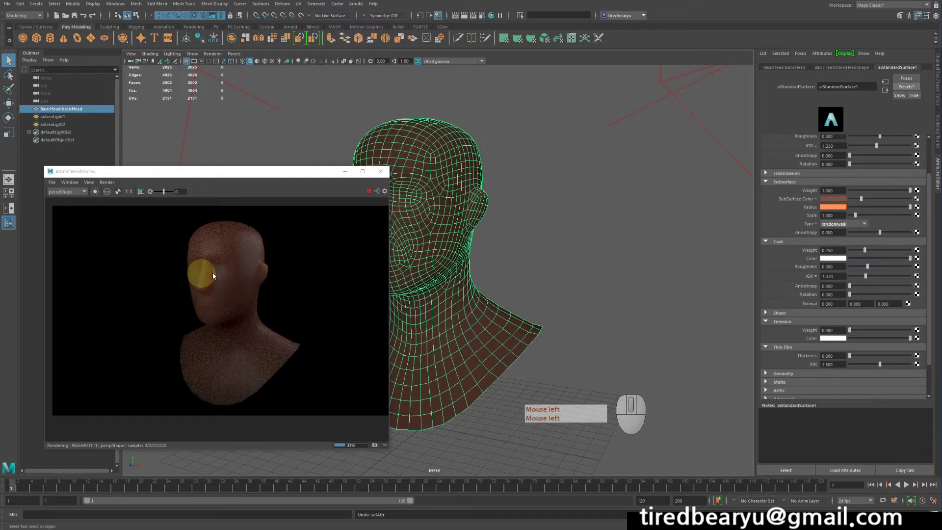
click(199, 293)
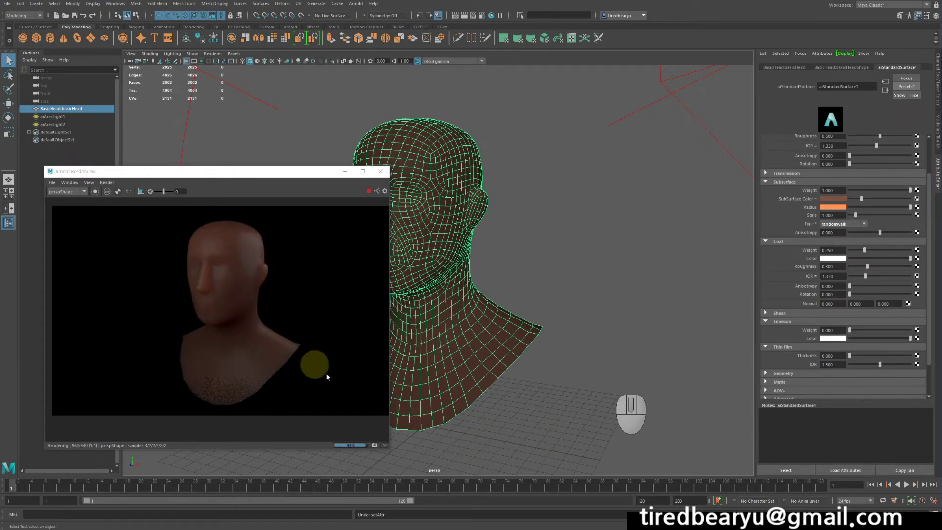
Show the RenderView snapshot strip and flip between the randomwalk render and earlier grainier snapshots.
click(387, 446)
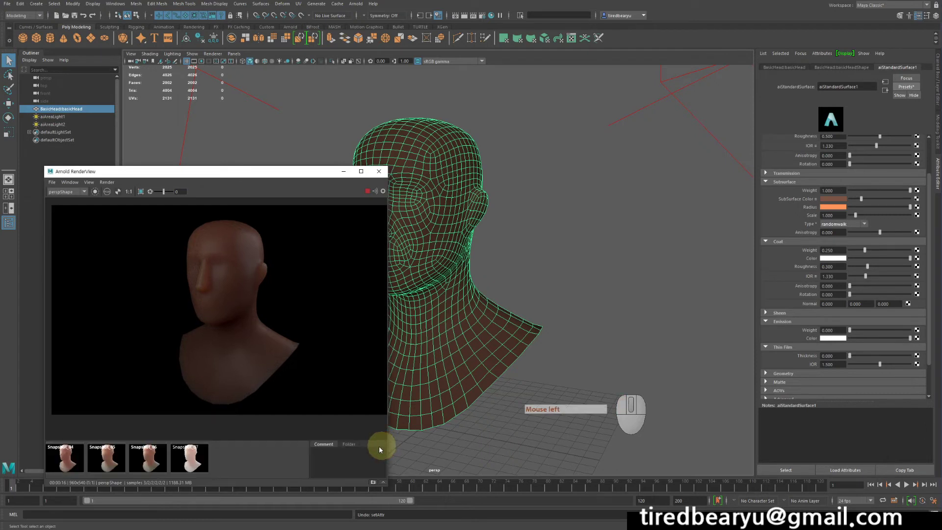
click(67, 461)
click(103, 458)
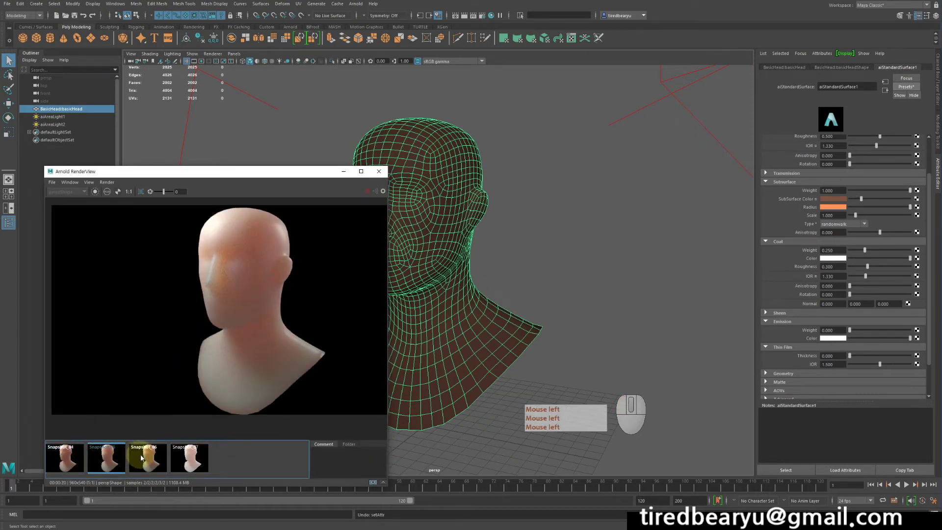
click(144, 457)
click(104, 461)
click(71, 459)
click(112, 459)
click(74, 458)
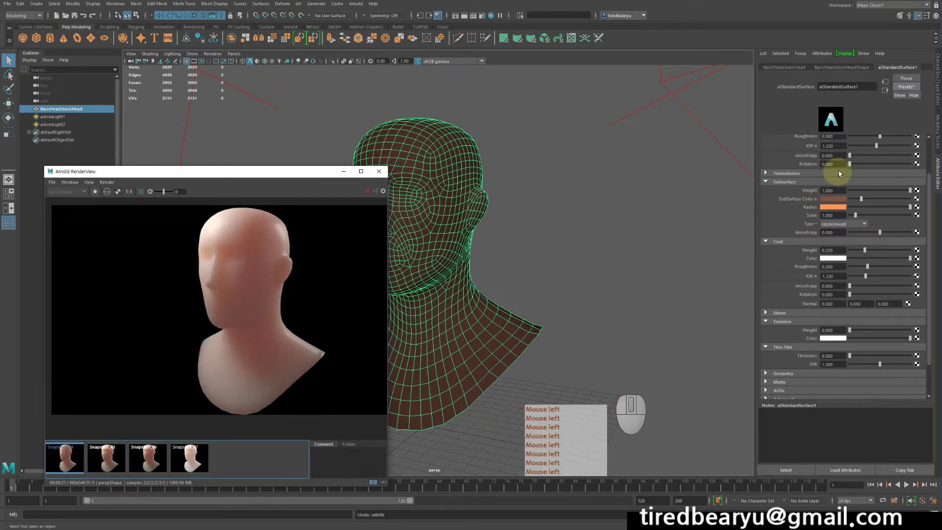
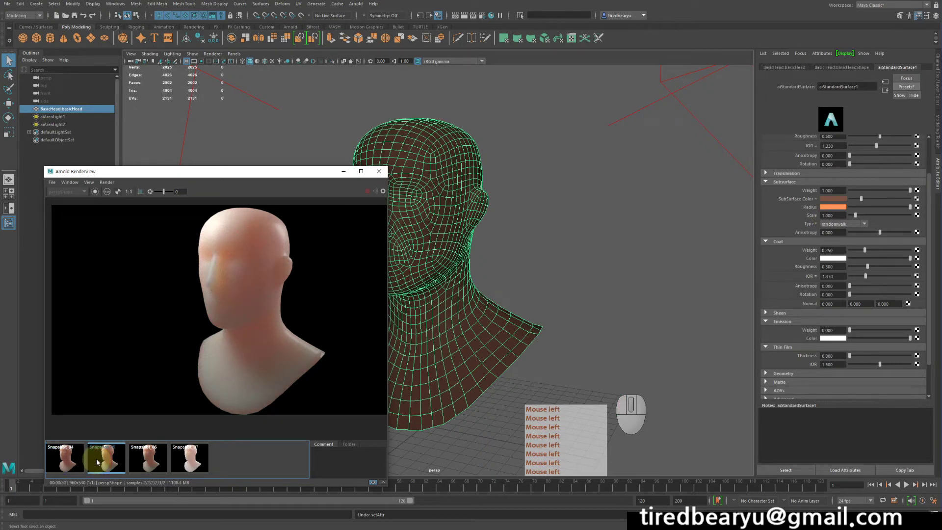
click(99, 462)
click(147, 460)
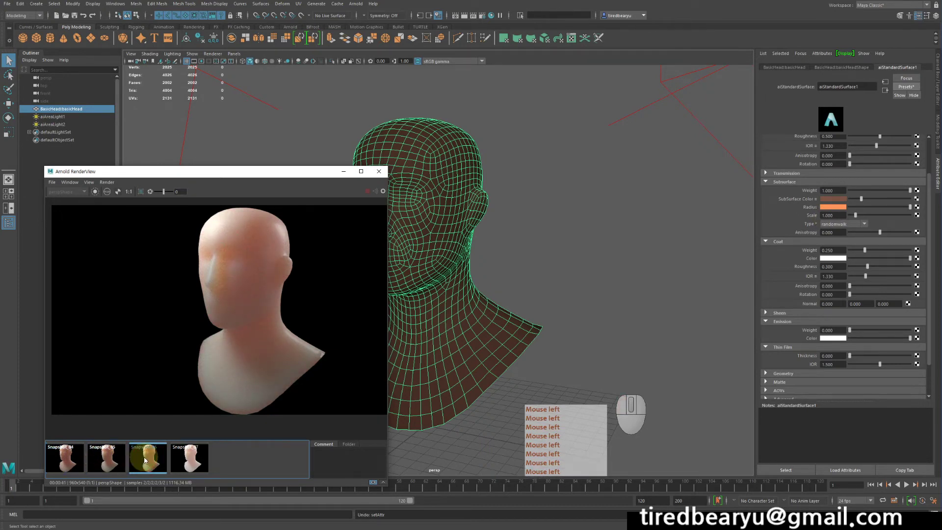
click(147, 460)
click(102, 462)
click(80, 461)
click(107, 460)
click(151, 462)
click(65, 463)
click(113, 457)
click(69, 463)
click(103, 462)
click(62, 464)
click(99, 464)
click(67, 464)
click(100, 463)
click(157, 459)
click(154, 458)
click(121, 461)
click(66, 462)
click(108, 459)
click(72, 461)
click(112, 459)
click(75, 461)
click(112, 458)
click(72, 461)
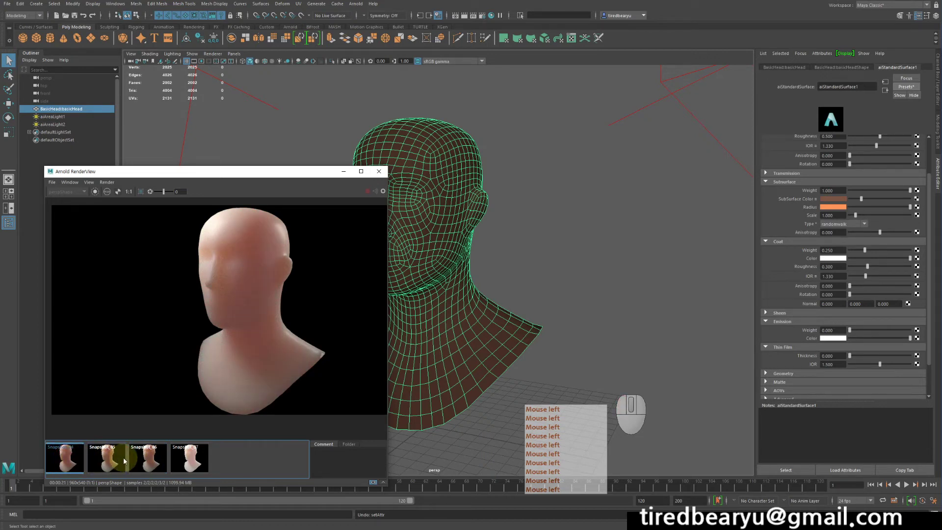
click(118, 461)
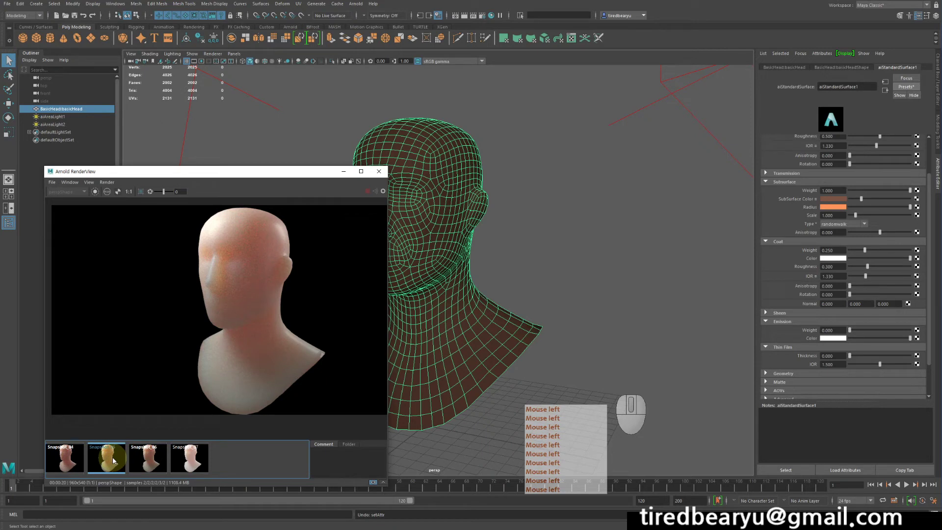
click(70, 459)
click(111, 459)
click(67, 459)
click(112, 457)
Adjust a value in the skin shader's Attribute Editor and compare the re-render against the saved snapshots.
click(695, 296)
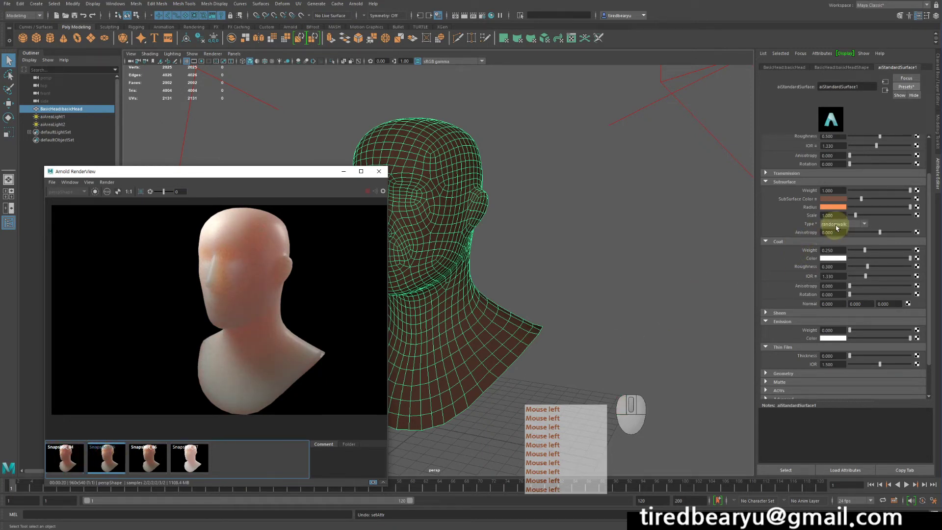
double_click(836, 228)
click(841, 224)
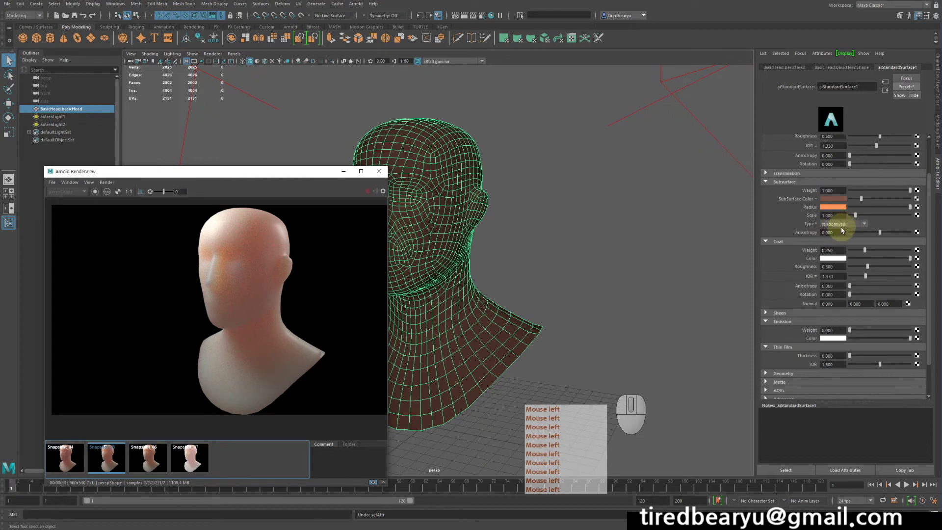
click(850, 228)
click(849, 229)
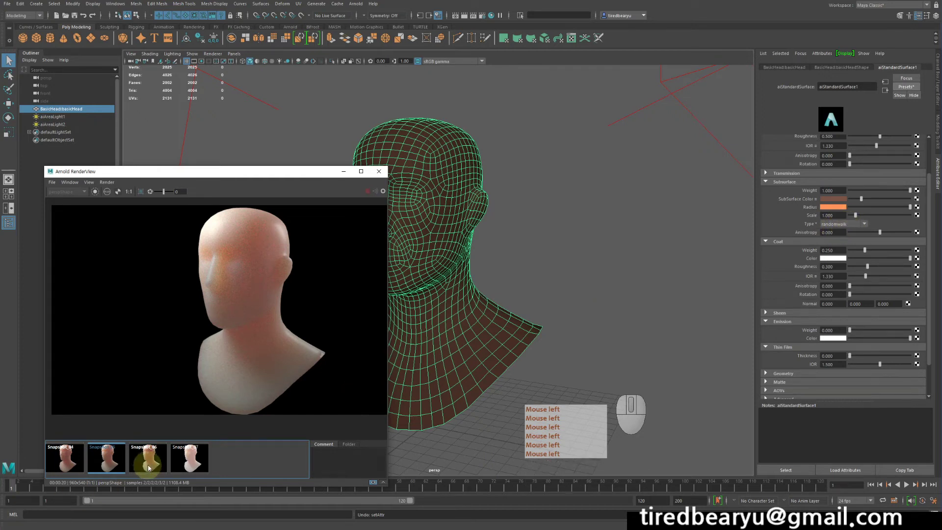
click(154, 462)
click(111, 463)
click(150, 458)
click(115, 460)
click(149, 461)
click(114, 462)
click(146, 461)
click(112, 463)
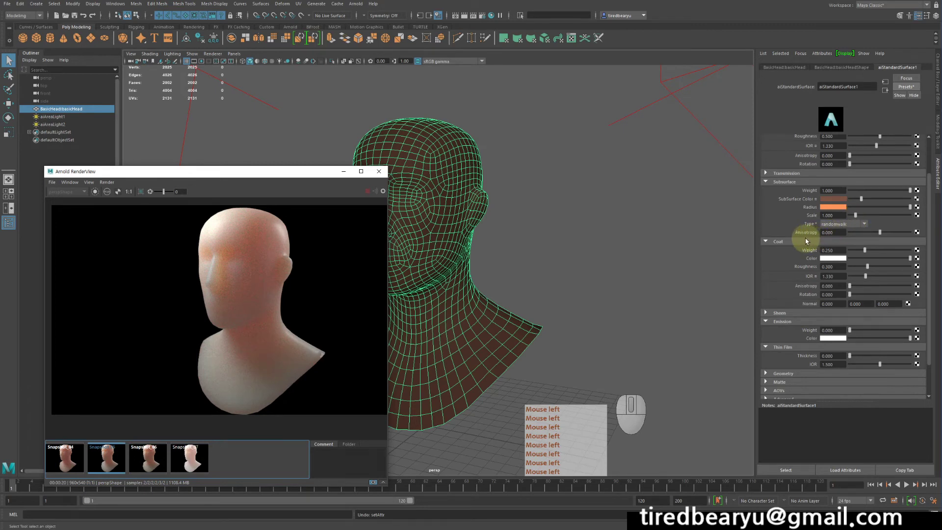
click(807, 242)
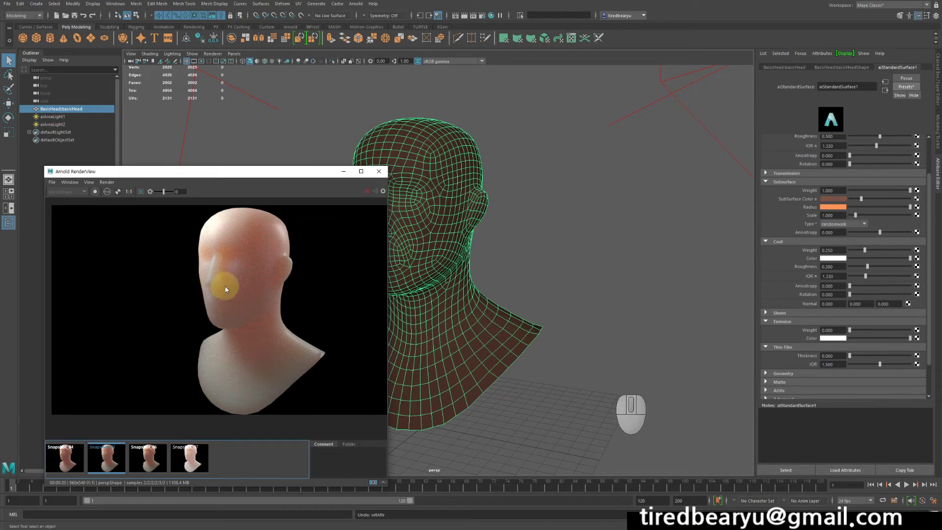
Try negative and positive Subsurface Anisotropy values on the skin shader, then return it to 0.
click(860, 233)
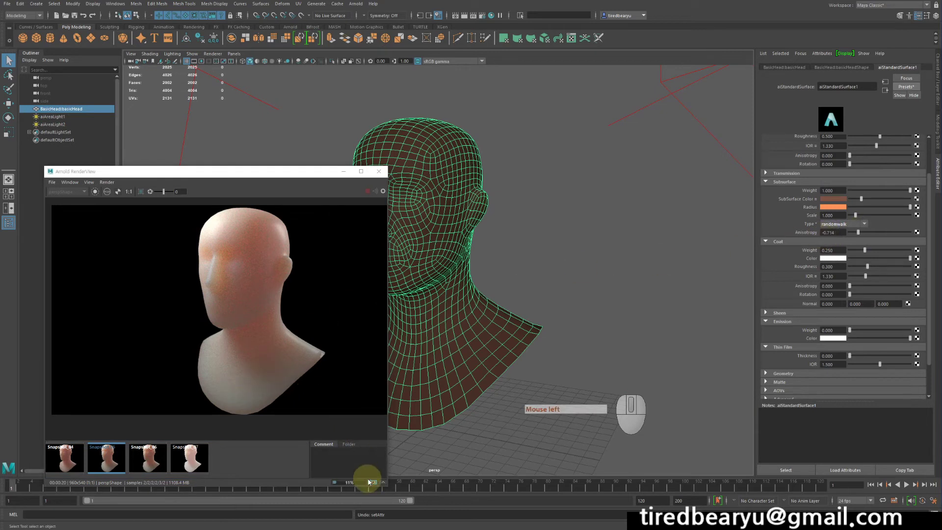
click(378, 485)
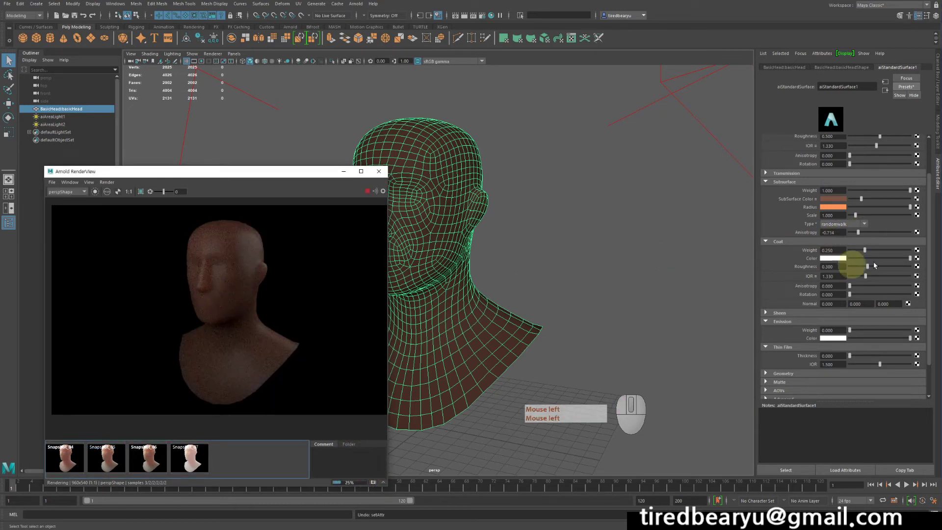
click(893, 235)
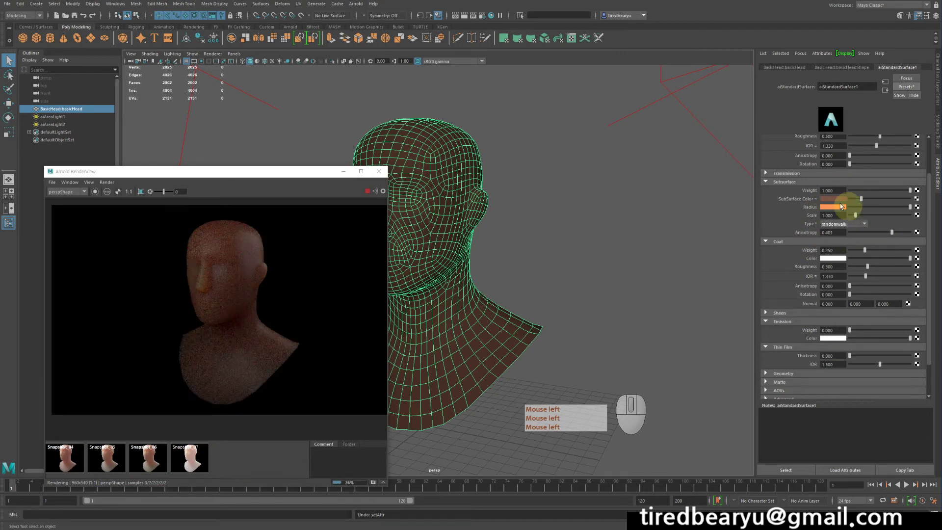
click(793, 184)
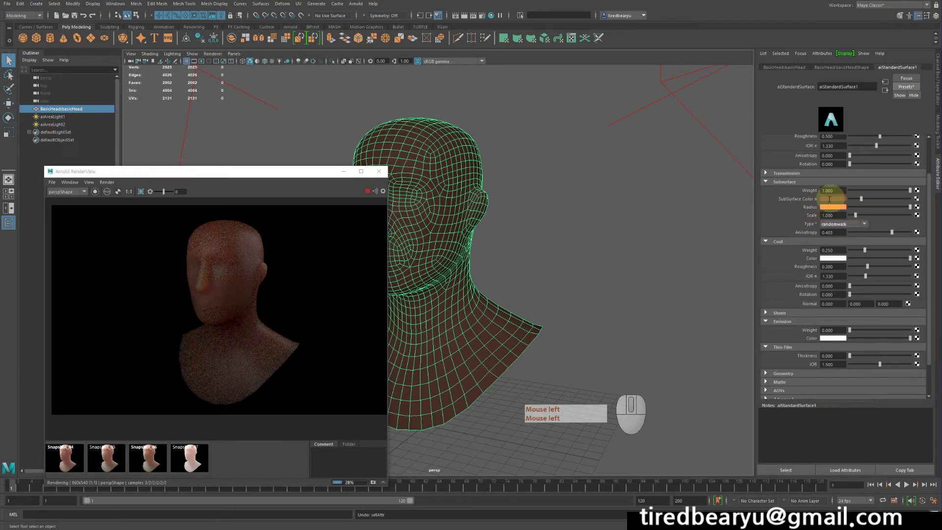
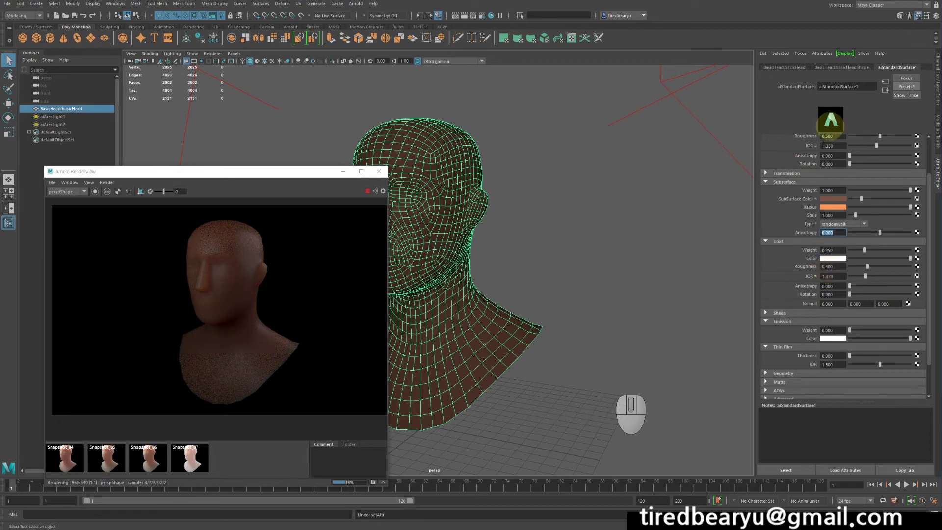
middle_click(873, 164)
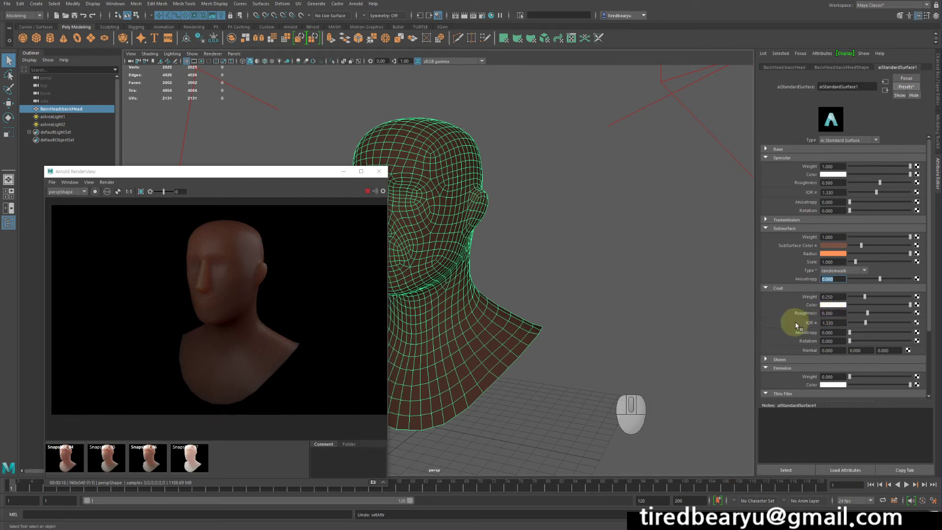
Brighten the SubSurface Color slider and set Coat Roughness back to 0.3, re-rendering the head.
drag(856, 315, 806, 317)
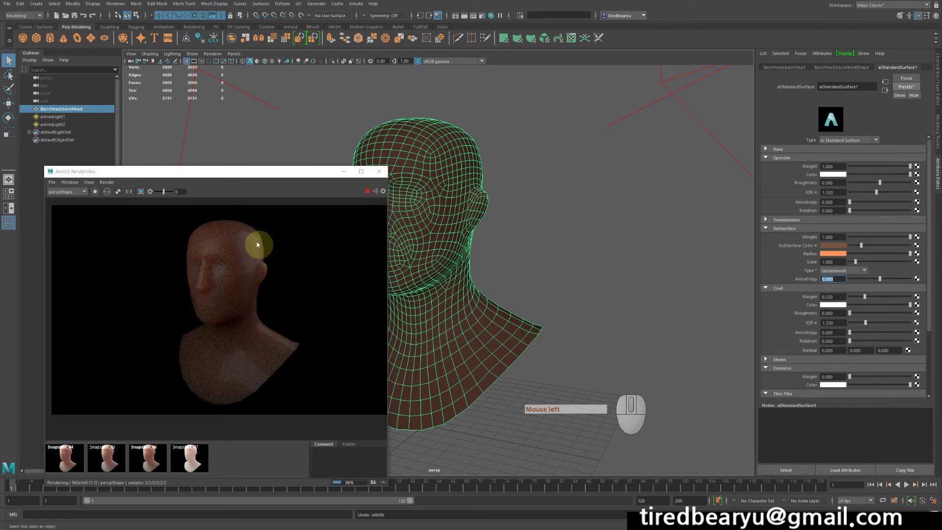
click(834, 238)
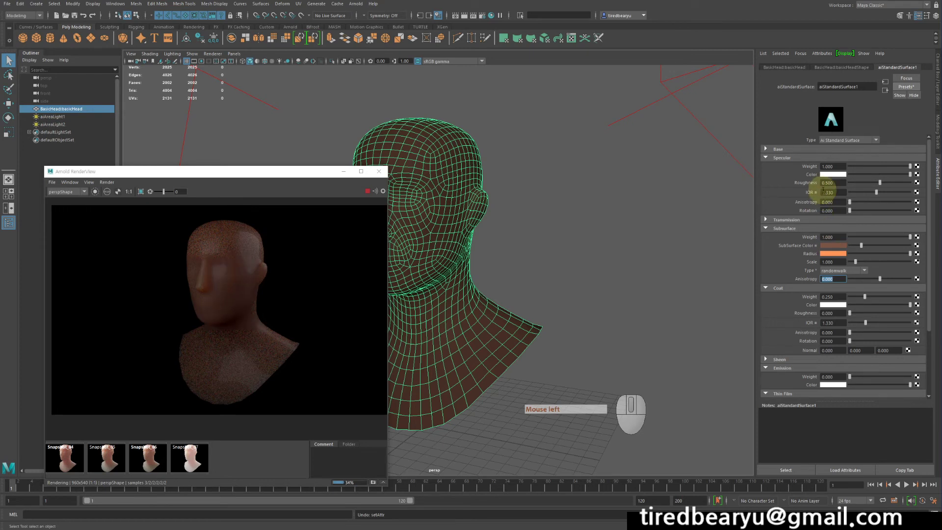
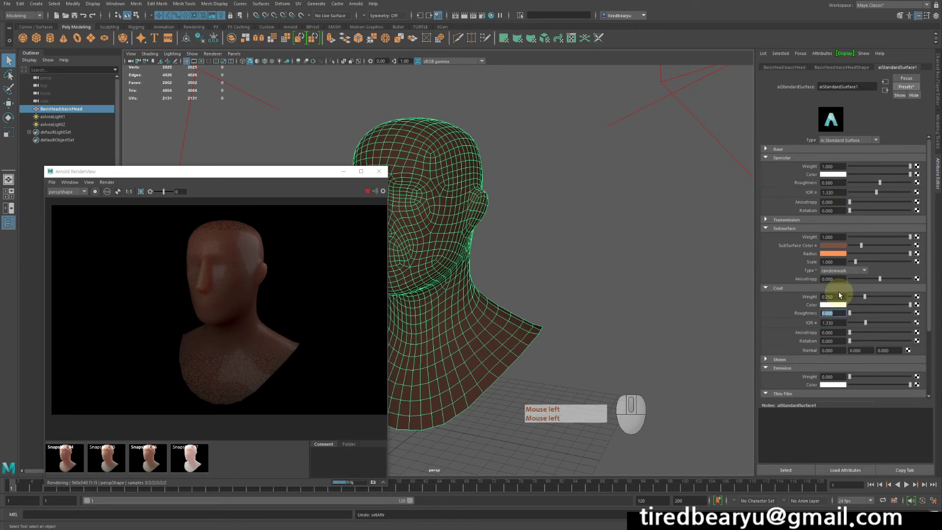
key(KP_Decimal)
click(842, 294)
key(KP_3)
key(Return)
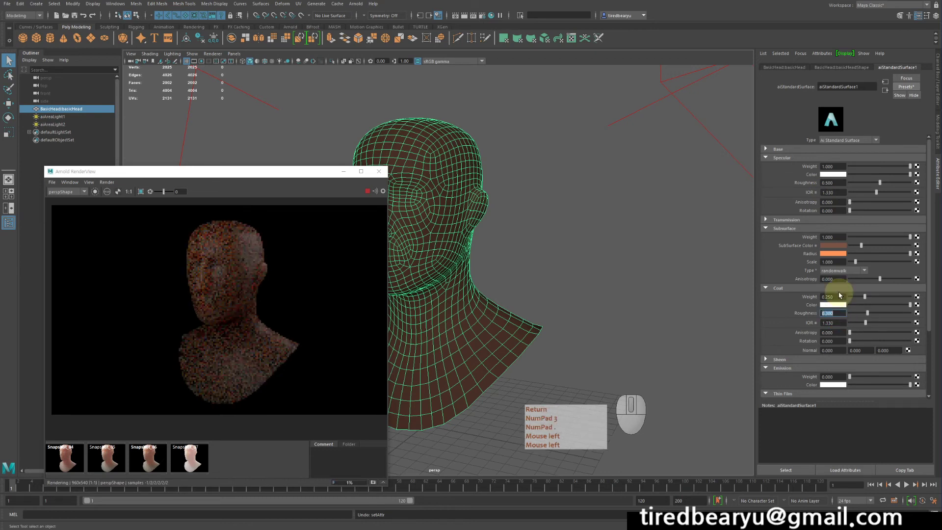
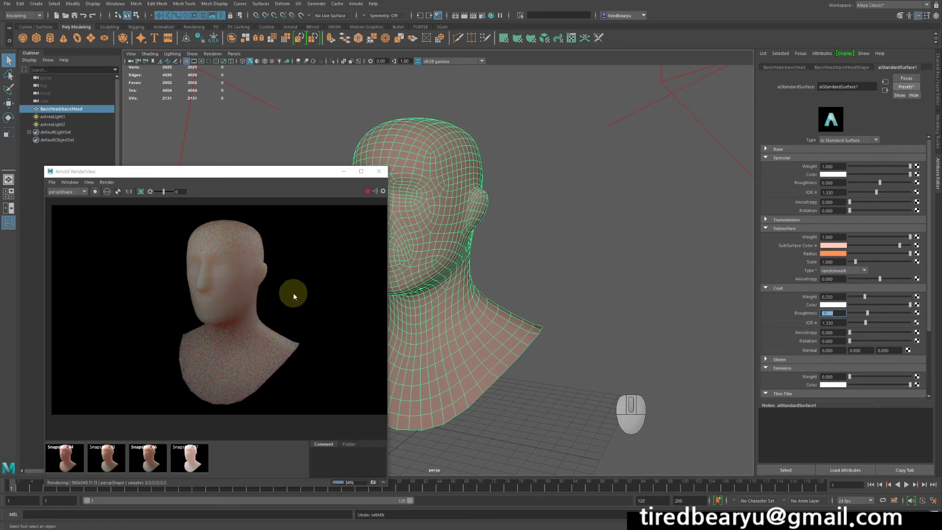
In Render Settings' Arnold Renderer Sampling section, raise the SSS sample count to 10.
click(484, 16)
drag(646, 53, 620, 61)
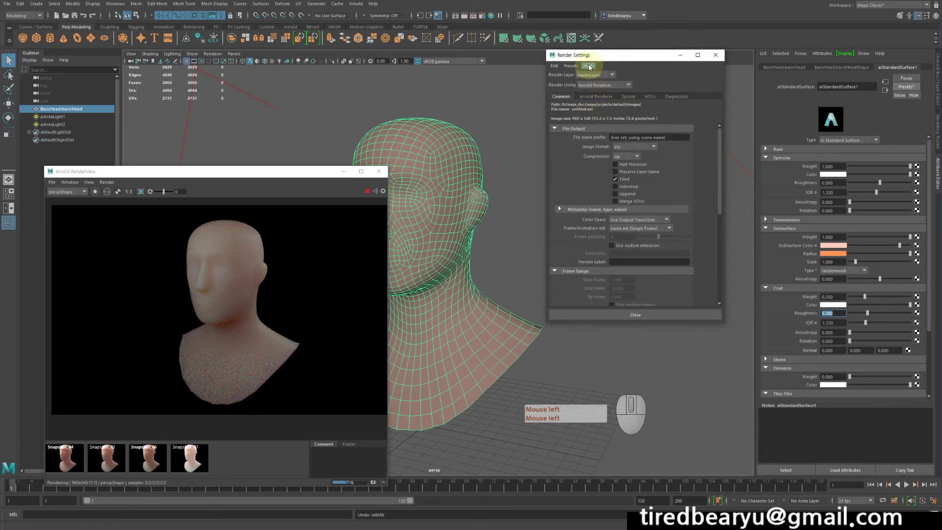
click(592, 99)
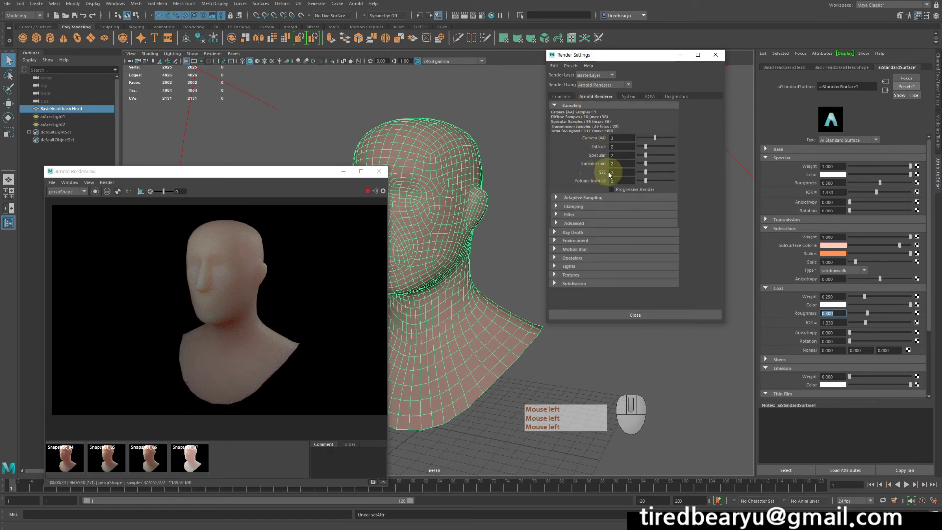
click(609, 176)
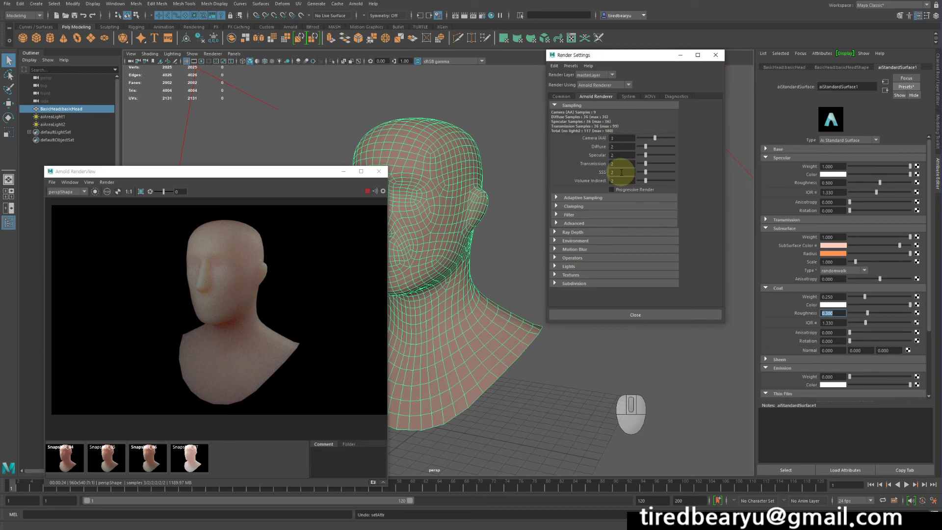
scroll(up, 3)
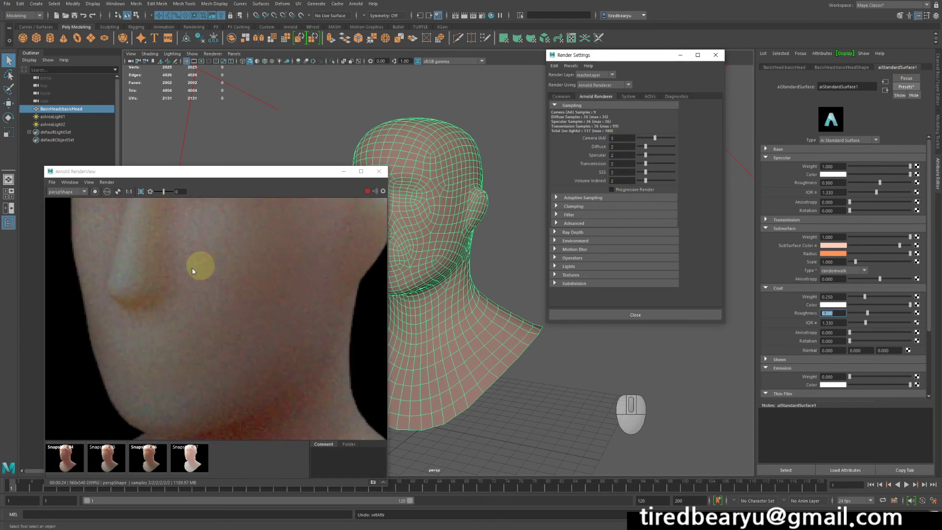
scroll(down, 3)
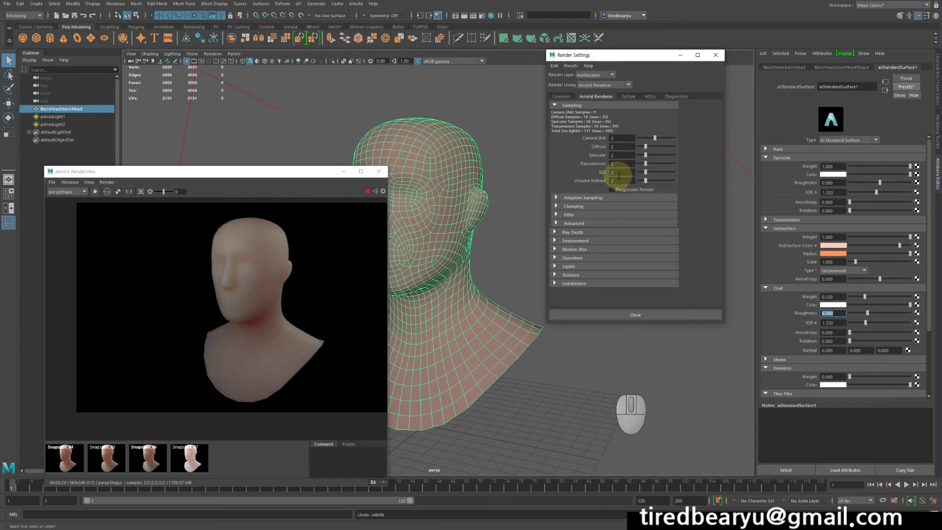
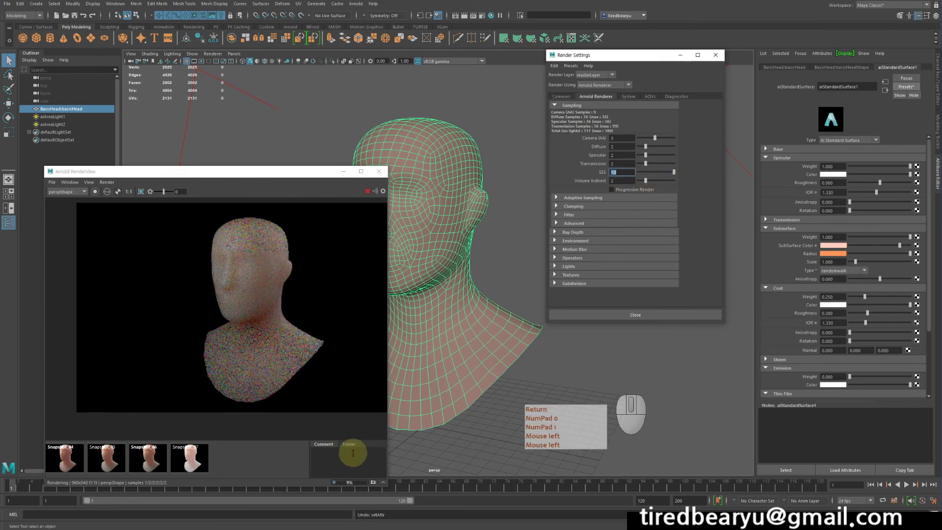
click(276, 326)
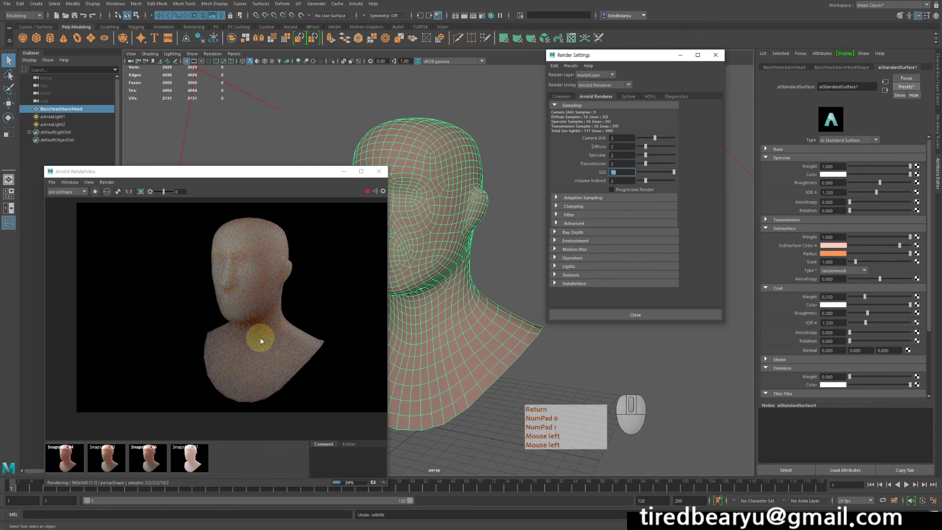
click(264, 340)
key(Return)
key(KP_0)
scroll(up, 3)
scroll(down, 3)
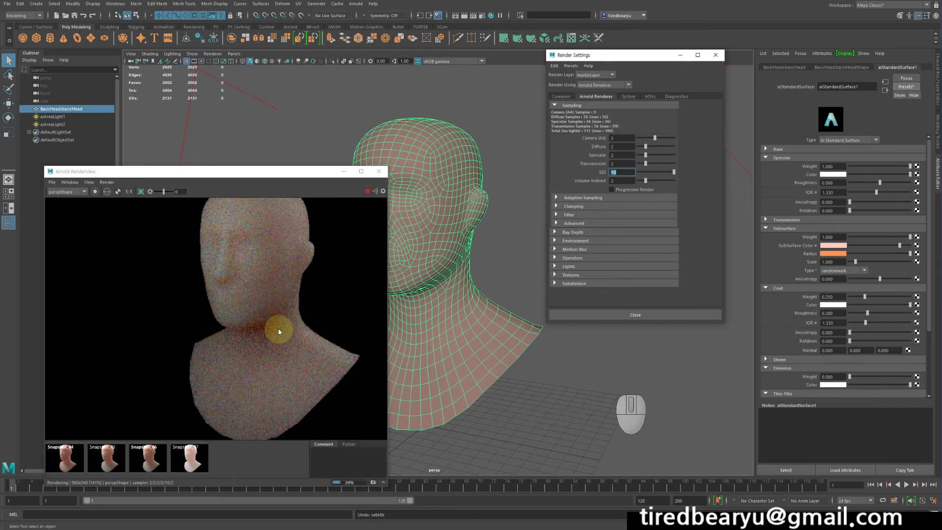
scroll(up, 3)
scroll(up, 3)
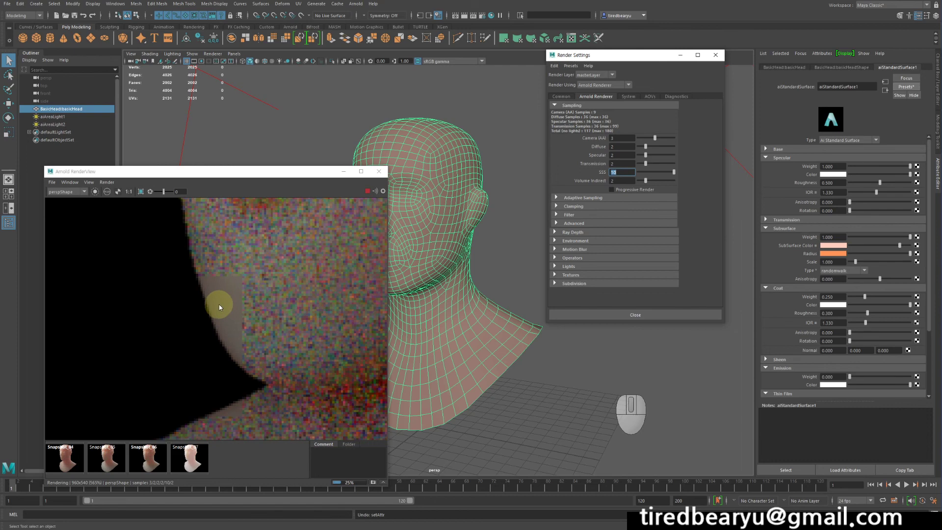
scroll(down, 3)
scroll(down, 3)
scroll(down, 3)
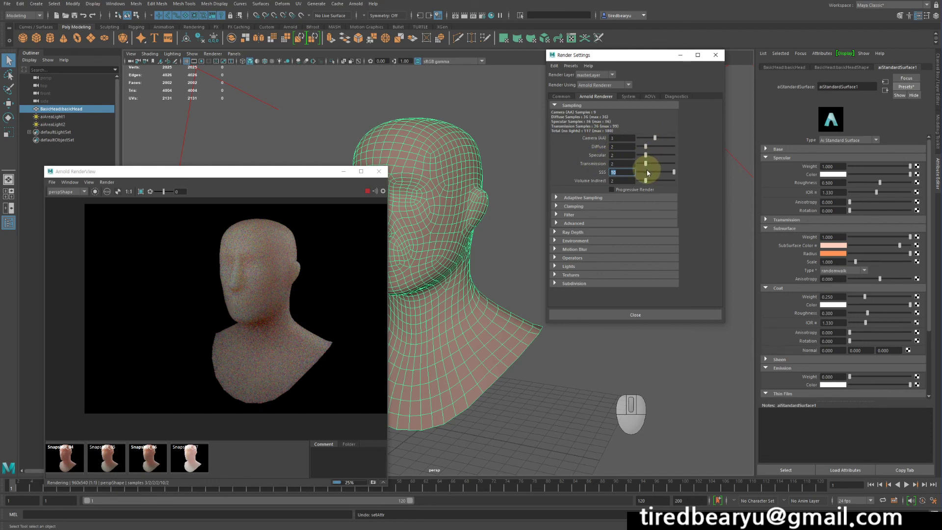
scroll(up, 3)
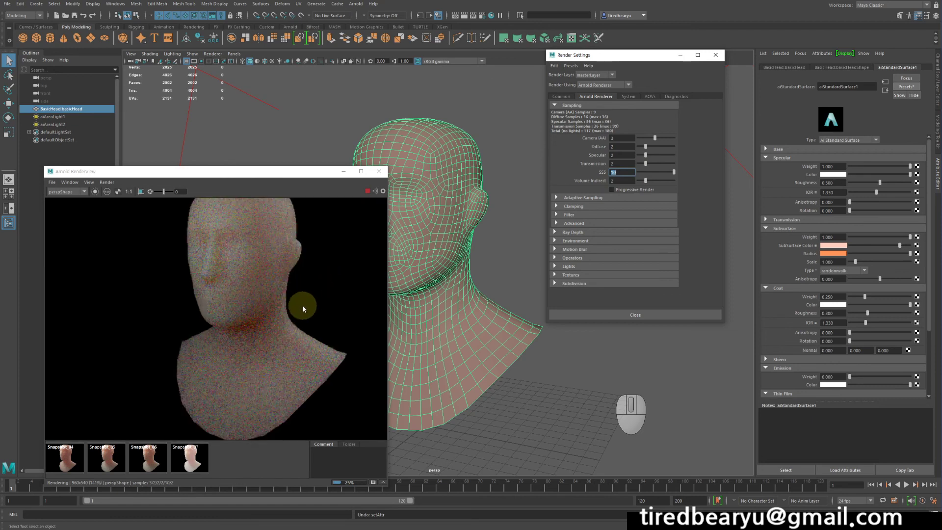